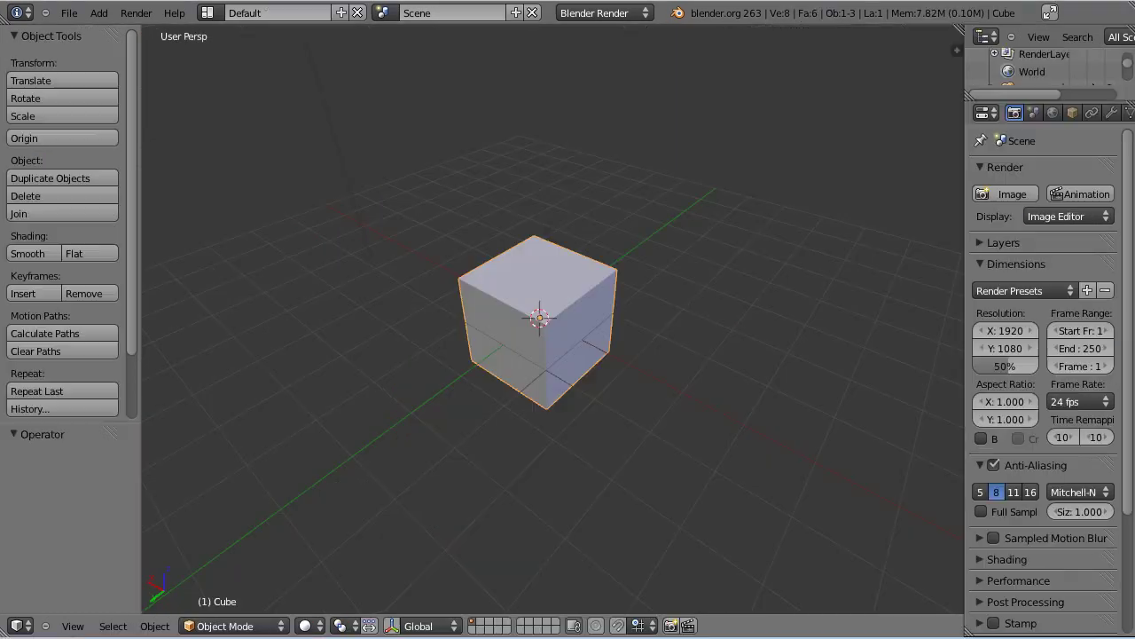
- Delete the default cube and add a smooth-shaded 32-sided cylinder in front orthographic view
{"action": "right_click", "coordinate": [561, 310]}
{"action": "key", "text": "x"}
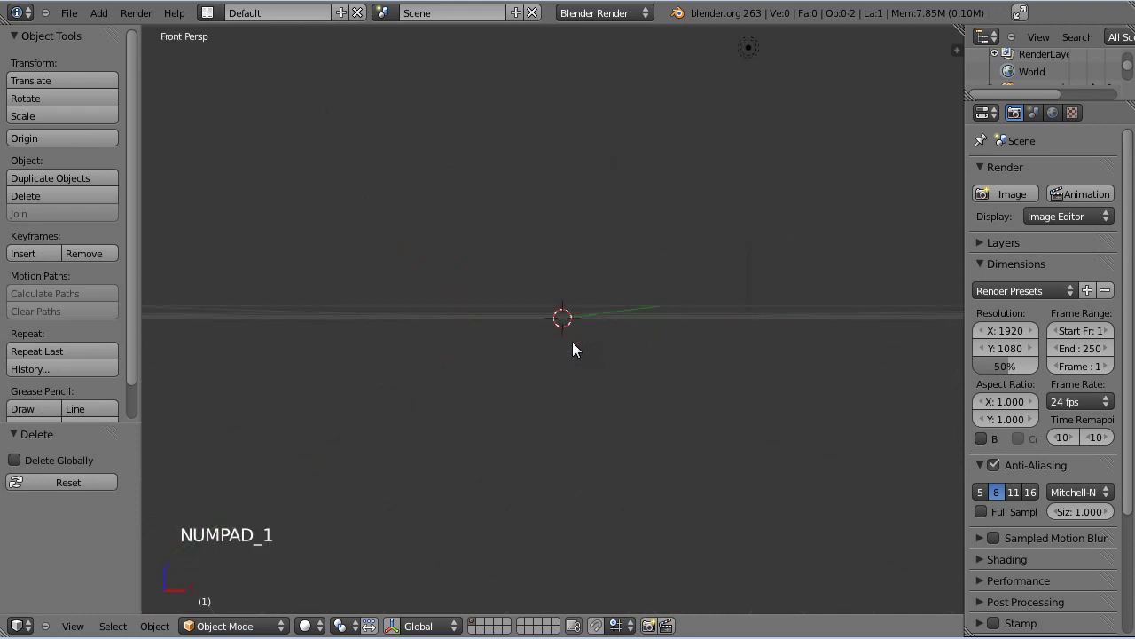
{"action": "key", "text": "KP_5"}
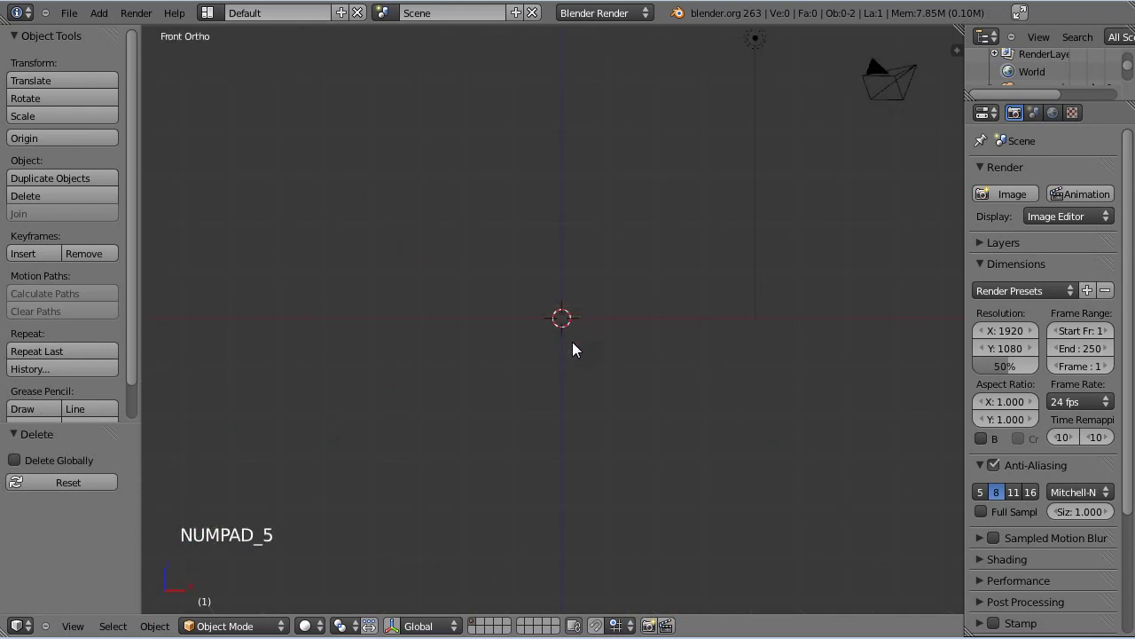
{"action": "key", "text": "shift+a"}
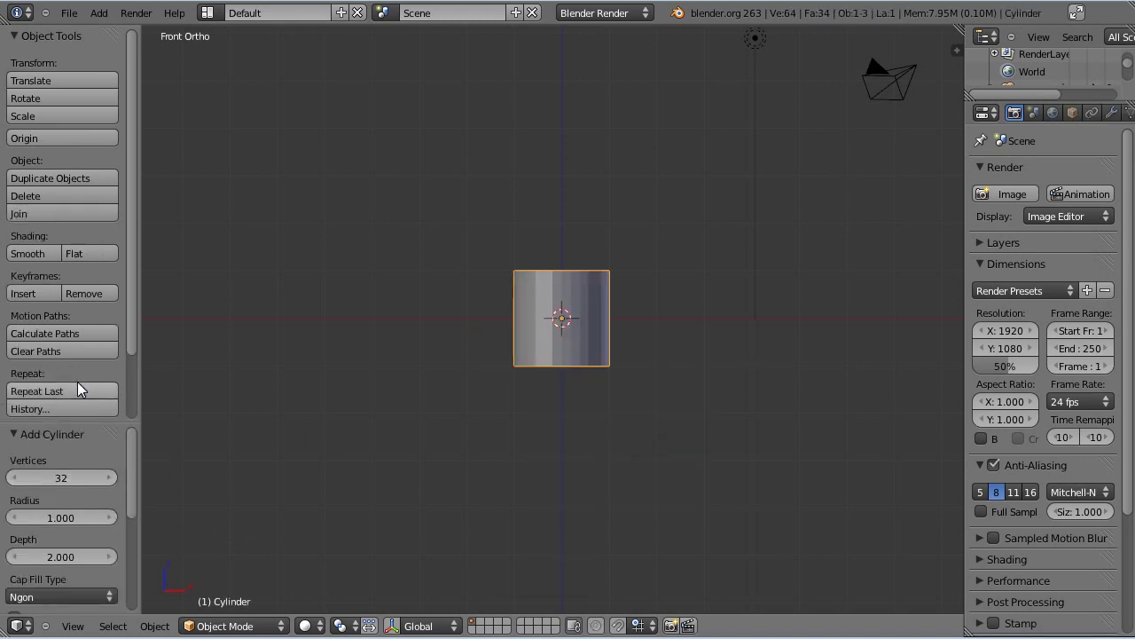
{"action": "left_click", "coordinate": [40, 259]}
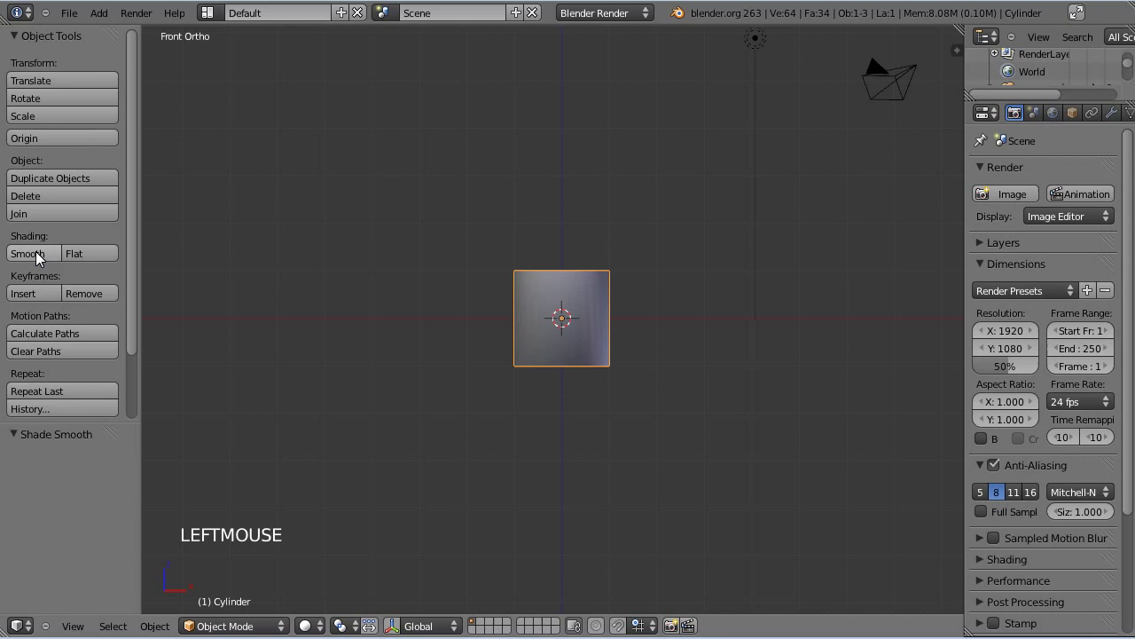
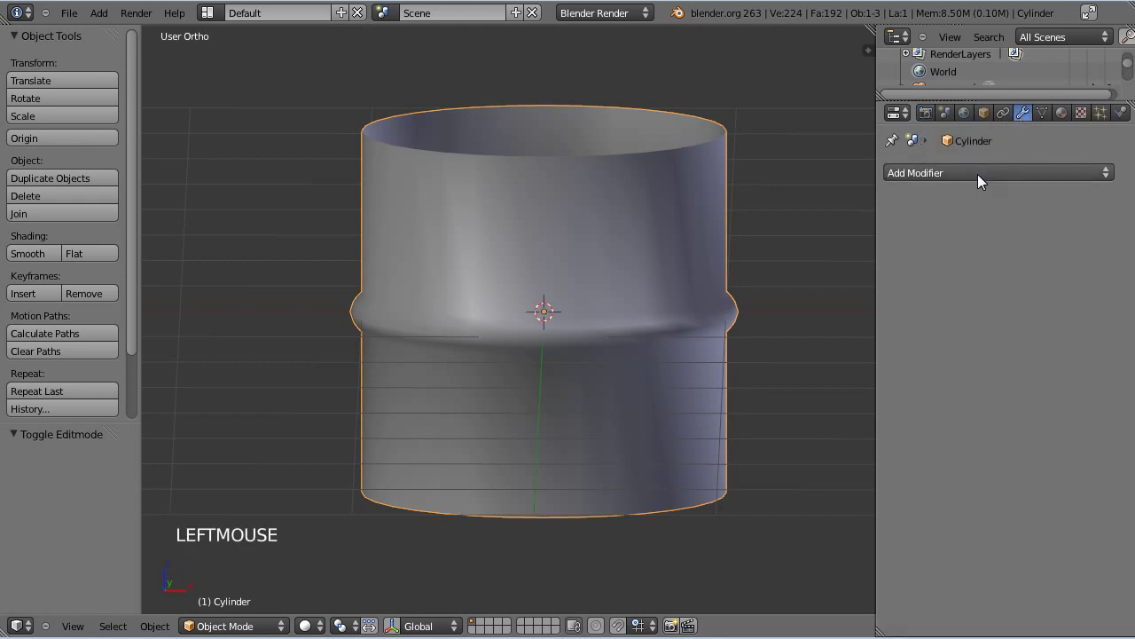
- Add a Subdivision Surface modifier and loop cuts above and below the rib to keep it crisp
{"action": "left_click", "coordinate": [980, 178]}
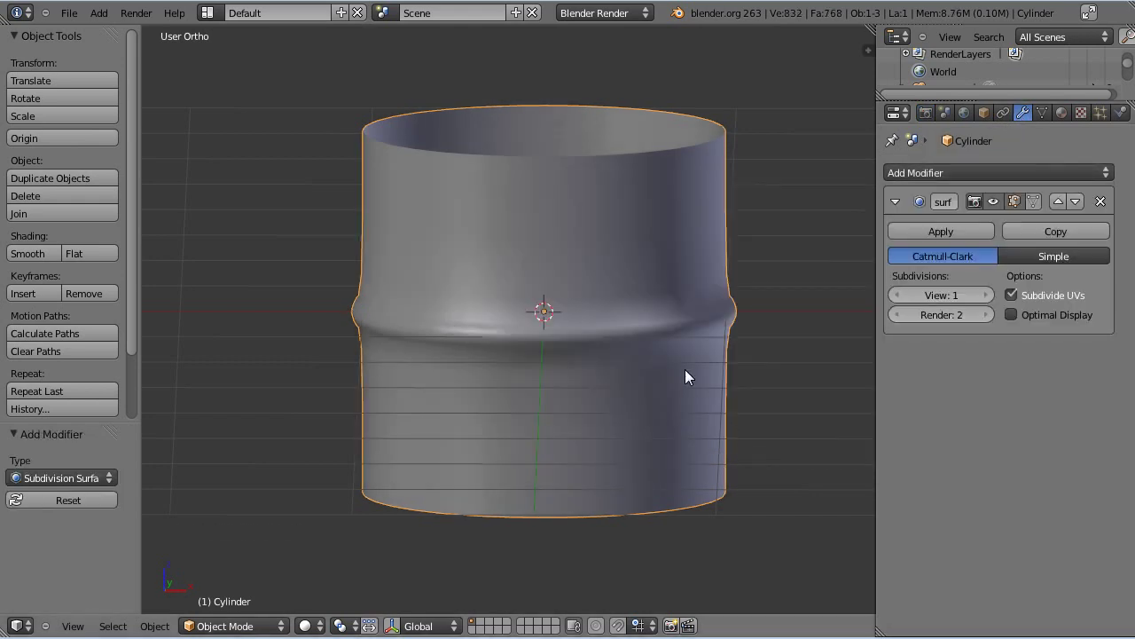
{"action": "key", "text": "Tab"}
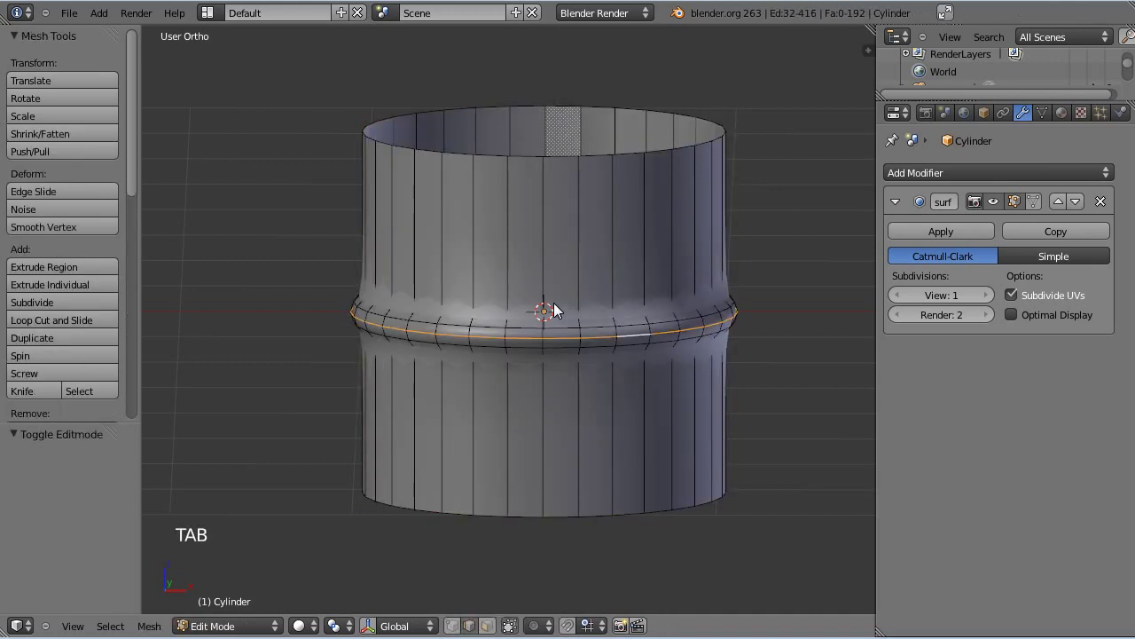
{"action": "key", "text": "ctrl+r"}
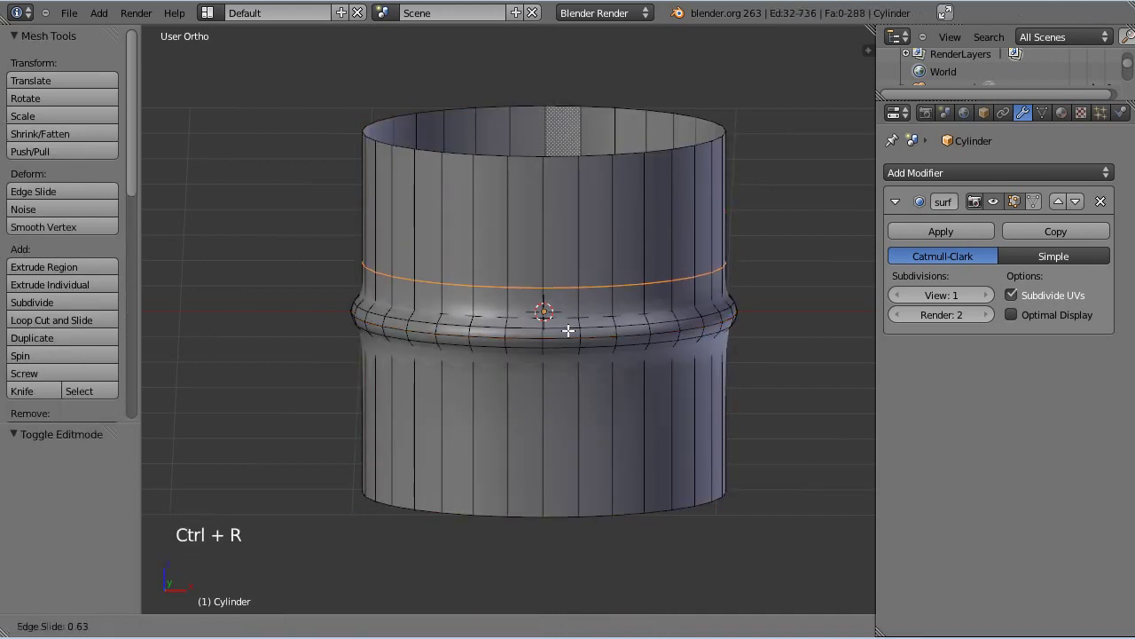
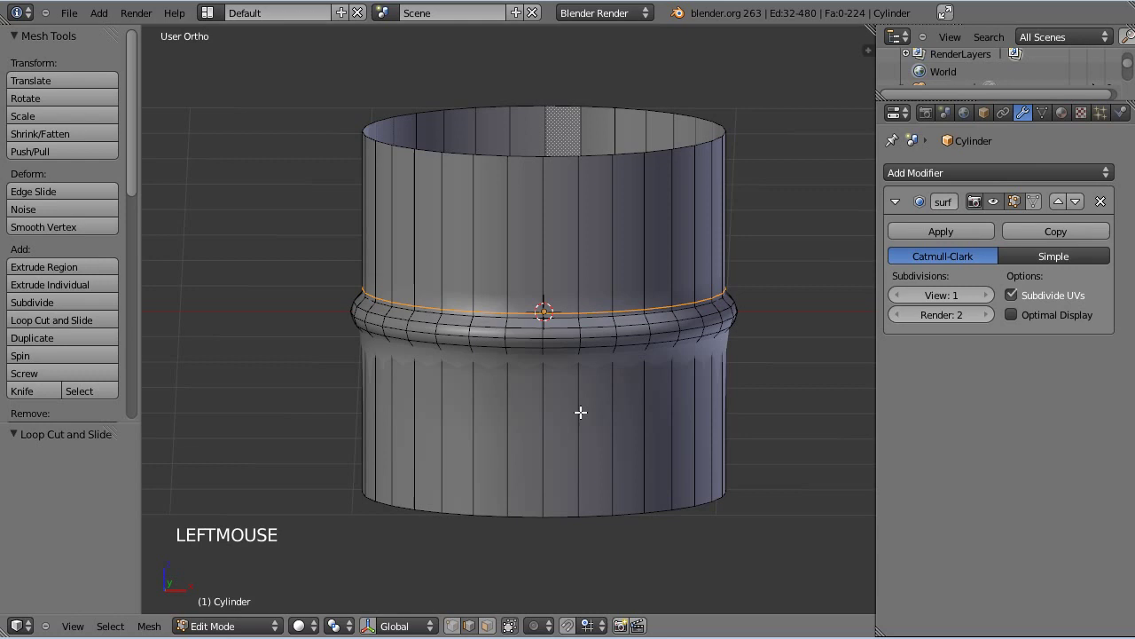
{"action": "key", "text": "ctrl+r"}
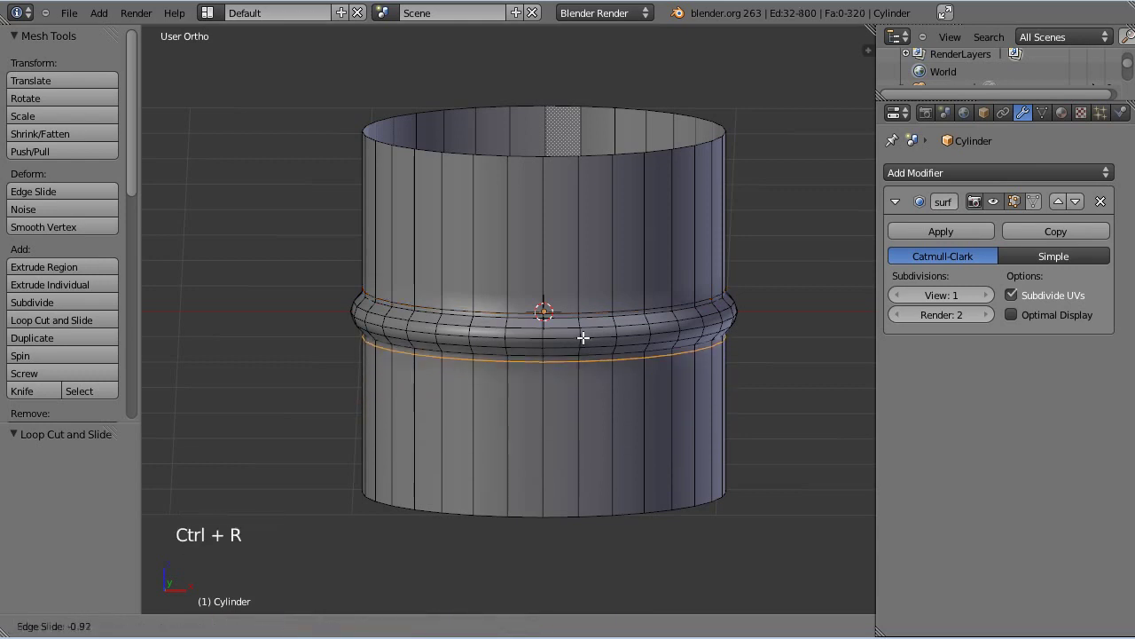
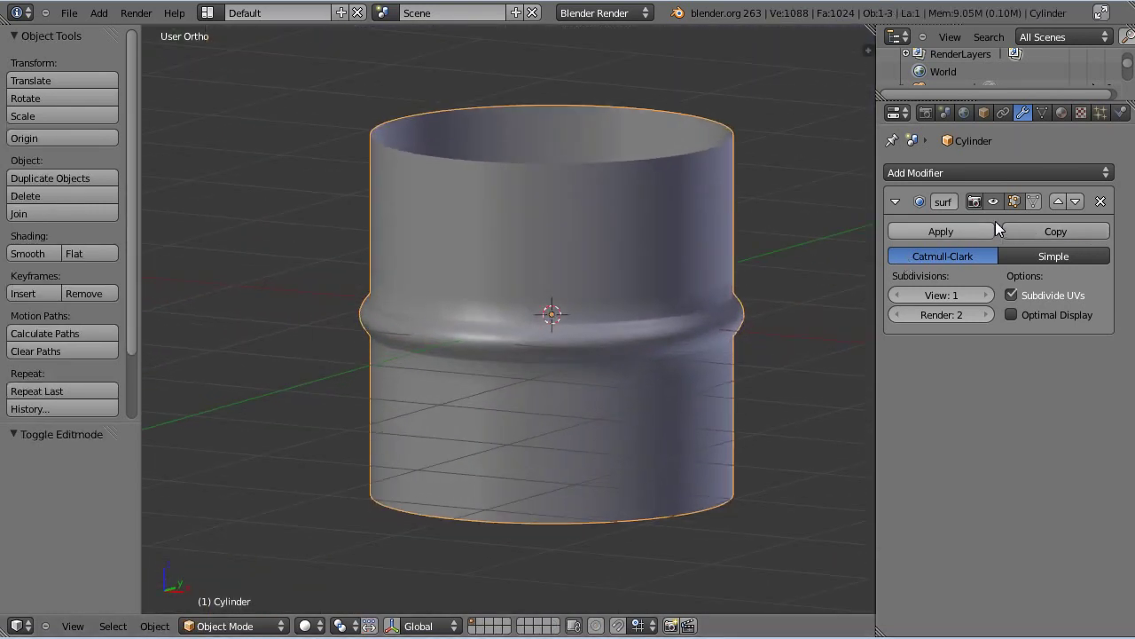
- Add an Array modifier with Count 4 stacking the tube vertically, viewed from the front
{"action": "left_click", "coordinate": [949, 174]}
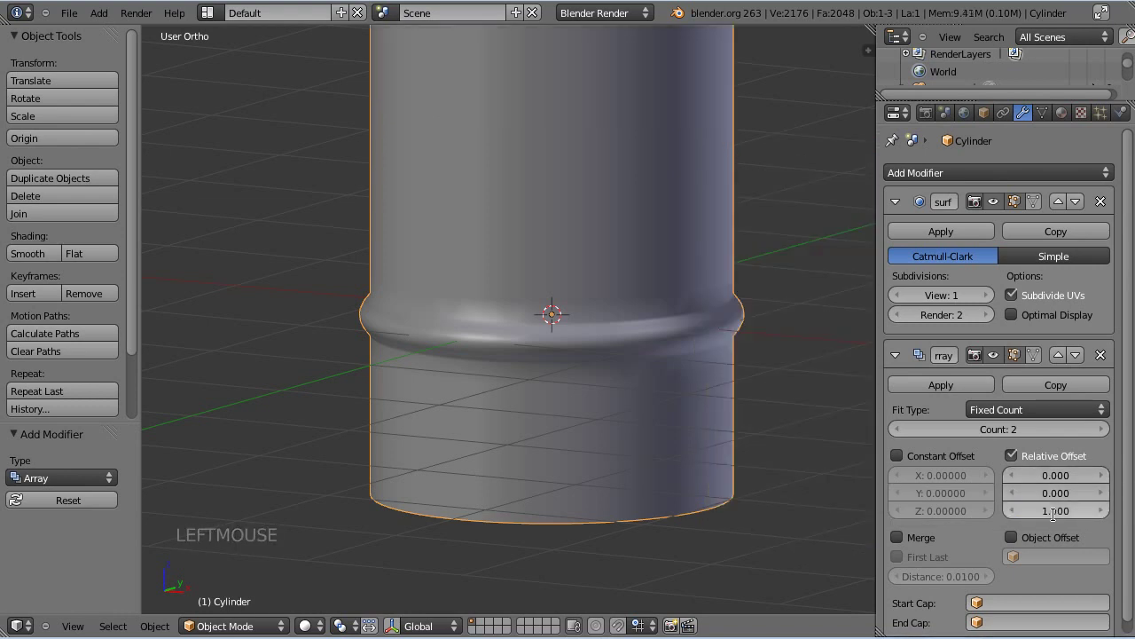
{"action": "scroll", "scroll_direction": "down", "scroll_amount": 3}
{"action": "double_click", "coordinate": [1103, 432]}
{"action": "scroll", "scroll_direction": "down", "scroll_amount": 3}
{"action": "scroll", "scroll_direction": "down", "scroll_amount": 3}
{"action": "scroll", "scroll_direction": "up", "scroll_amount": 3}
{"action": "middle_click", "coordinate": [628, 306]}
{"action": "middle_click", "coordinate": [640, 329]}
{"action": "key", "text": "KP_1"}
{"action": "scroll", "scroll_direction": "up", "scroll_amount": 3}
{"action": "scroll", "scroll_direction": "down", "scroll_amount": 3}
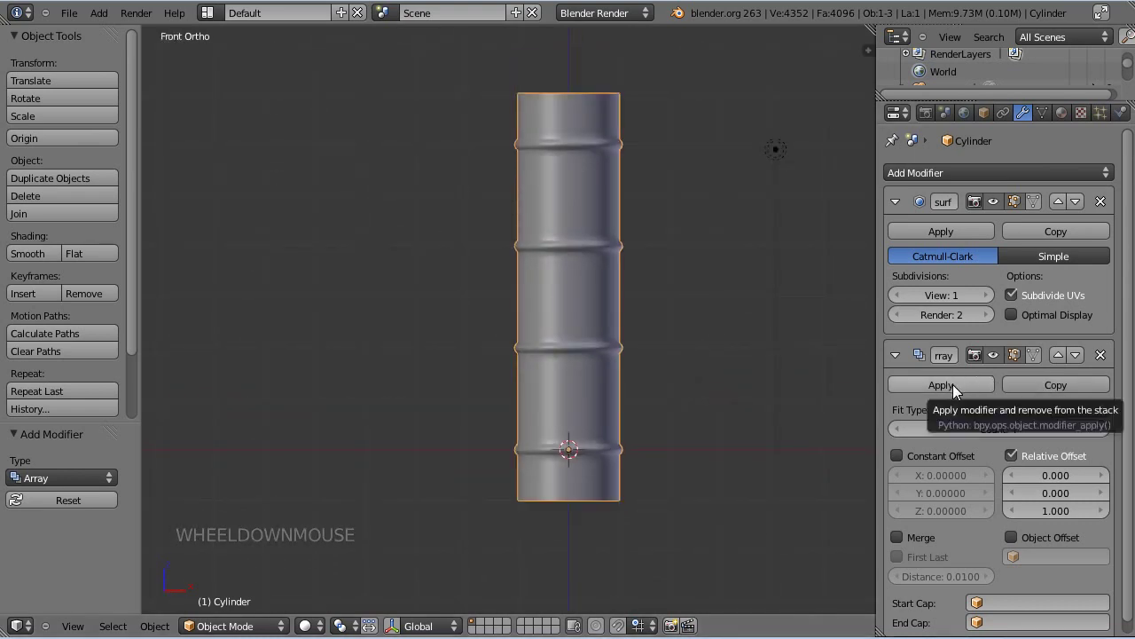
- Apply the Array modifier and Remove Doubles, merging 96 duplicate vertices at the joins
{"action": "left_click", "coordinate": [956, 387]}
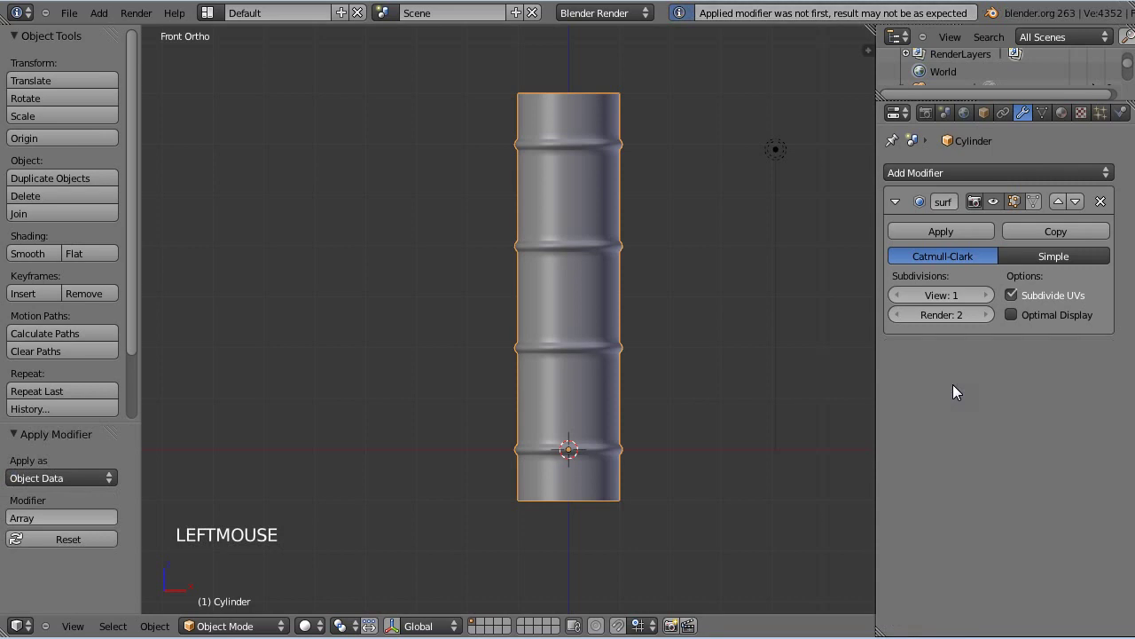
{"action": "key", "text": "Tab"}
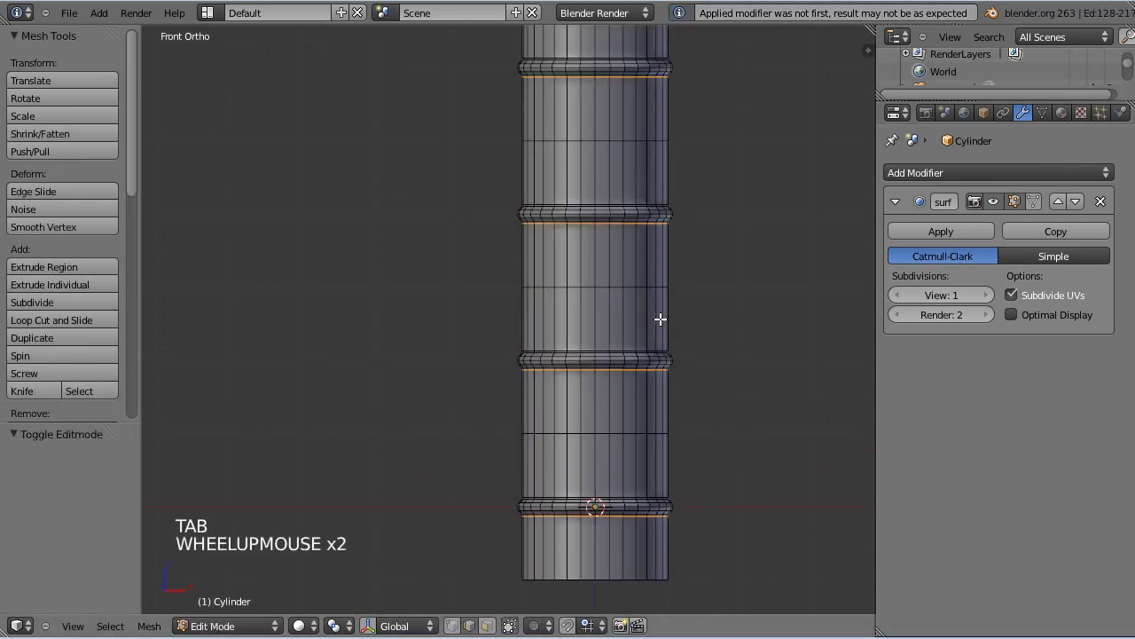
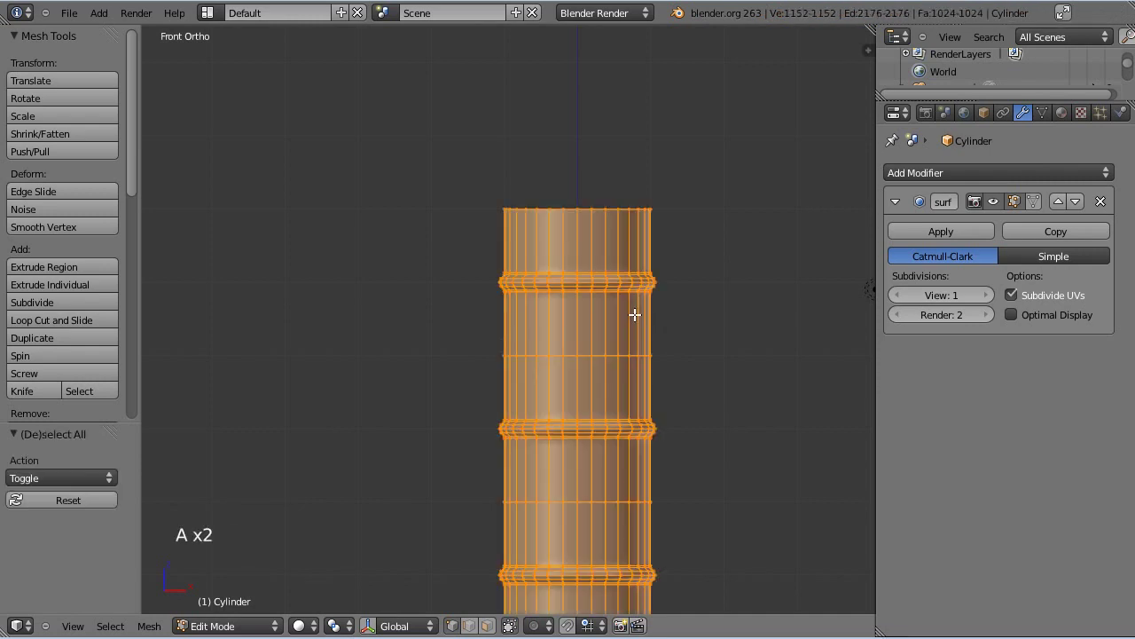
{"action": "scroll", "scroll_direction": "down", "scroll_amount": 3}
{"action": "left_click", "coordinate": [56, 365]}
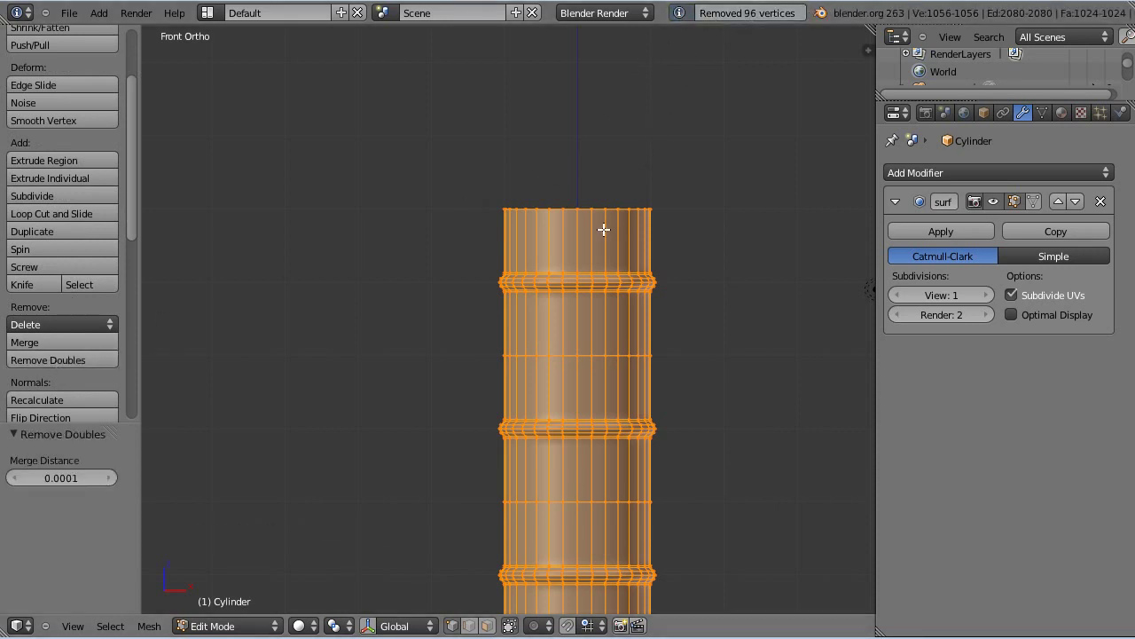
- Box-select the column's top ring of vertices and delete them
{"action": "key", "text": "a"}
{"action": "key", "text": "z"}
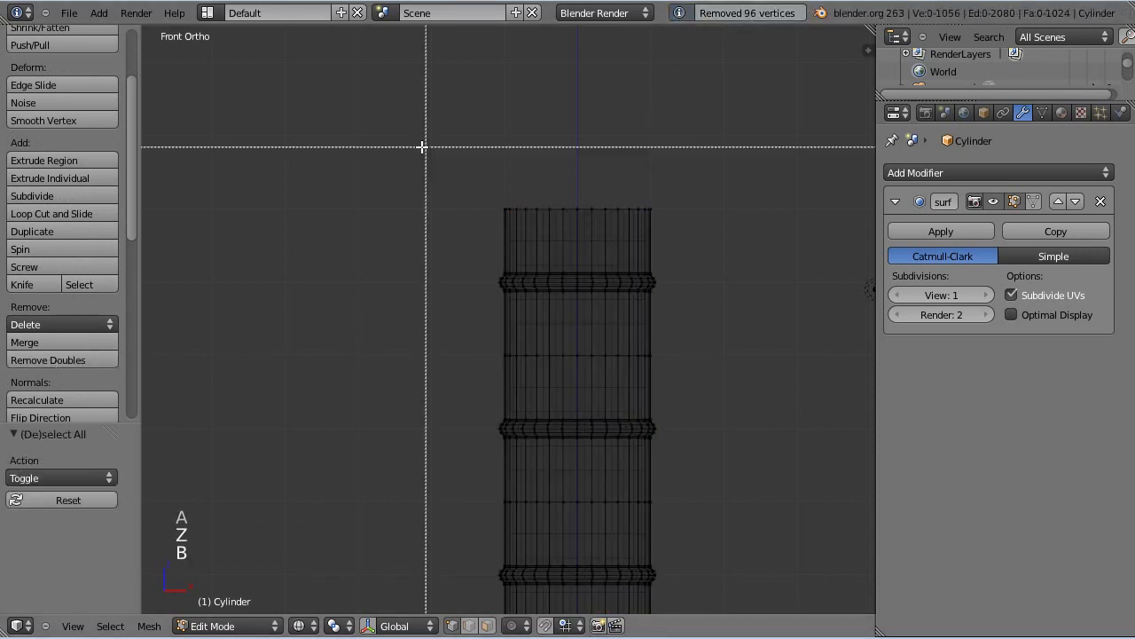
{"action": "scroll", "scroll_direction": "down", "scroll_amount": 3}
{"action": "scroll", "scroll_direction": "down", "scroll_amount": 3}
{"action": "key", "text": "b"}
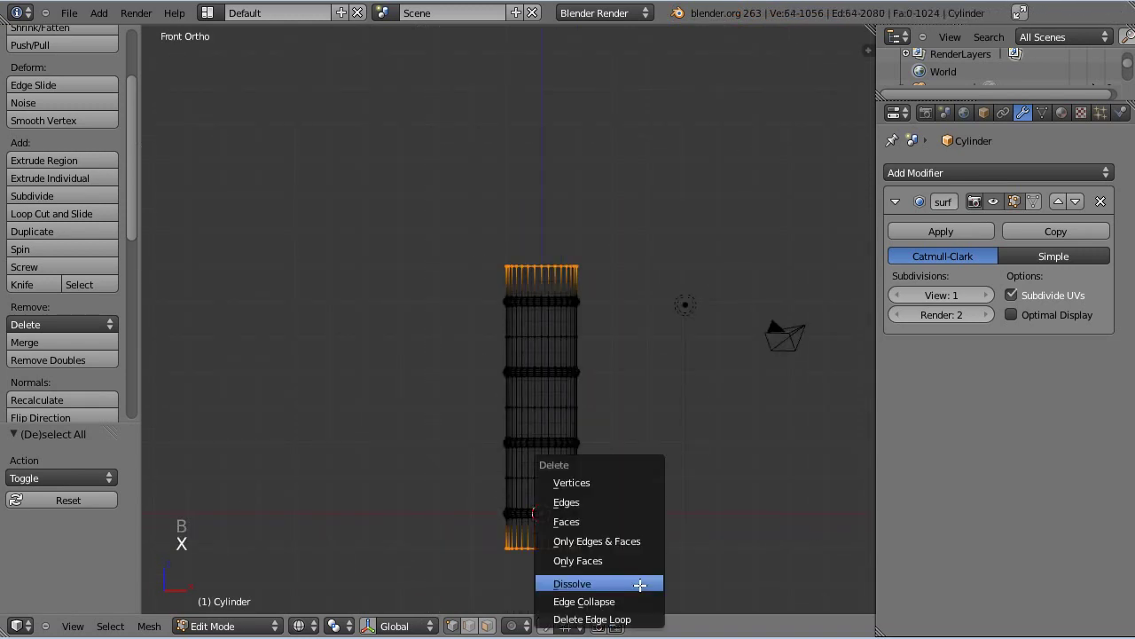
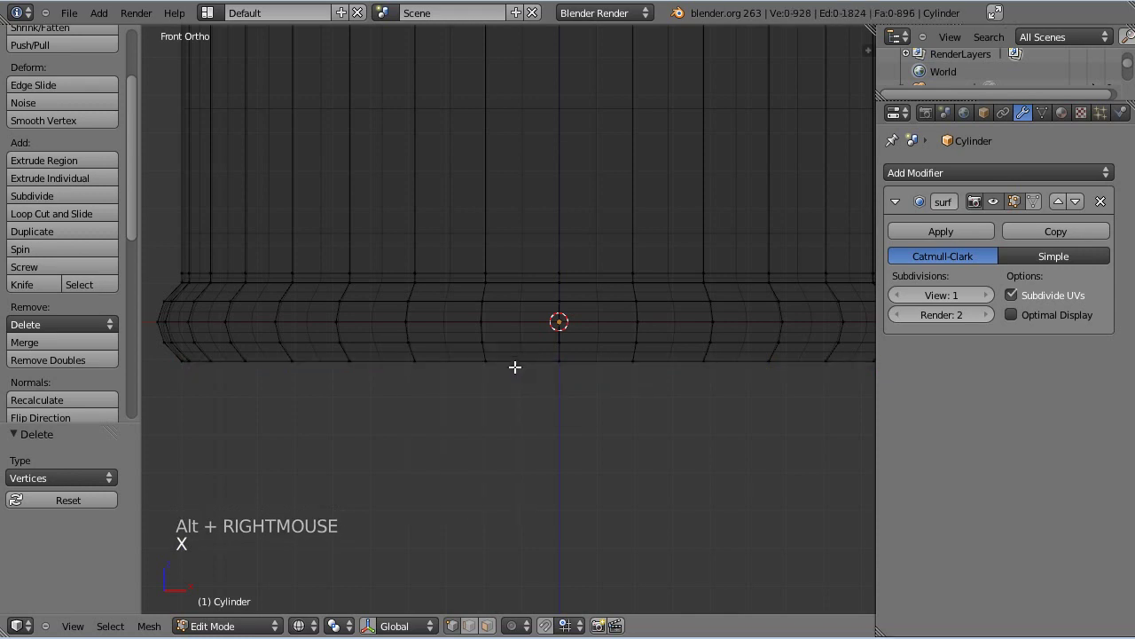
- Select the whole mesh and scale it along Z to about 0.65 for barrel proportions
{"action": "scroll", "scroll_direction": "down", "scroll_amount": 3}
{"action": "key", "text": "a"}
{"action": "scroll", "scroll_direction": "down", "scroll_amount": 3}
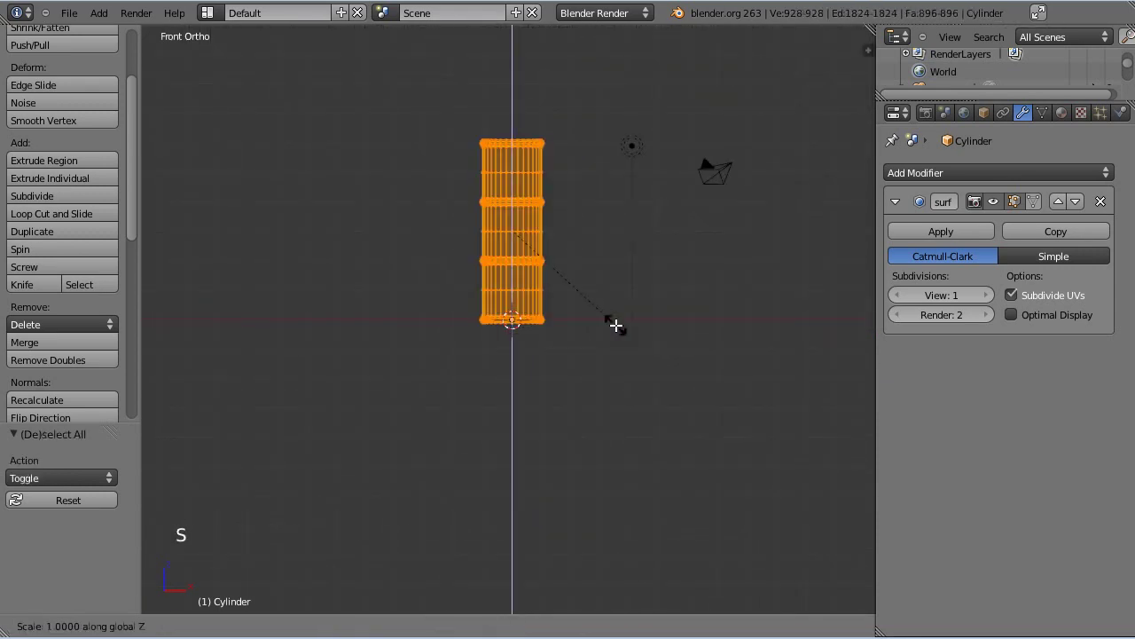
{"action": "key", "text": "s"}
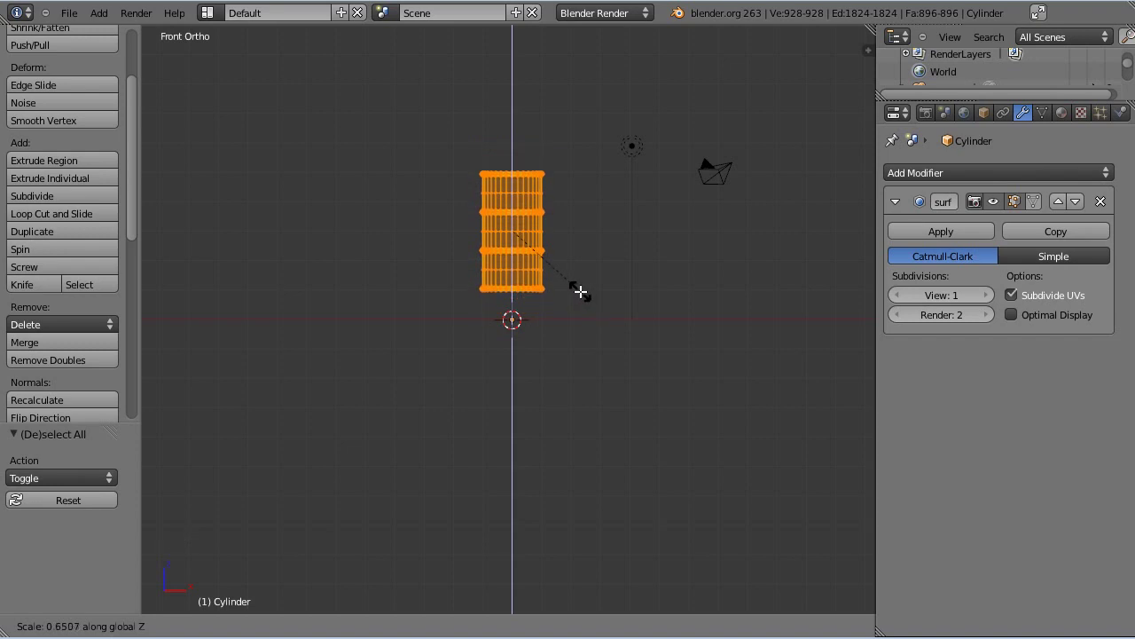
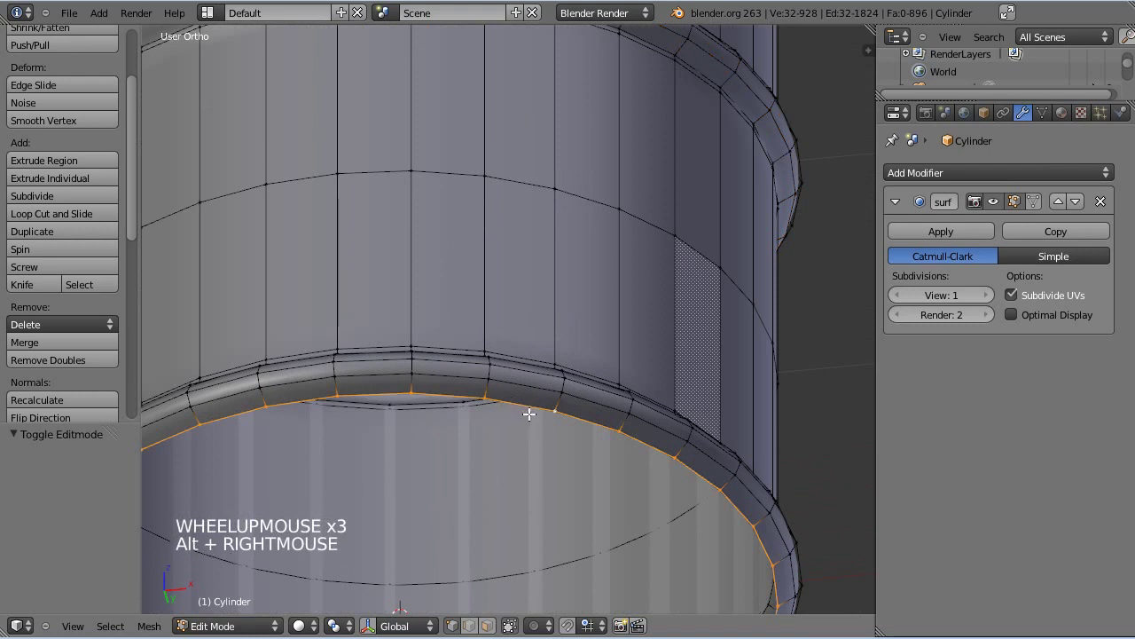
- Fill the open bottom ring with a face and merge 31 duplicate vertices across the barrel
{"action": "key", "text": "f"}
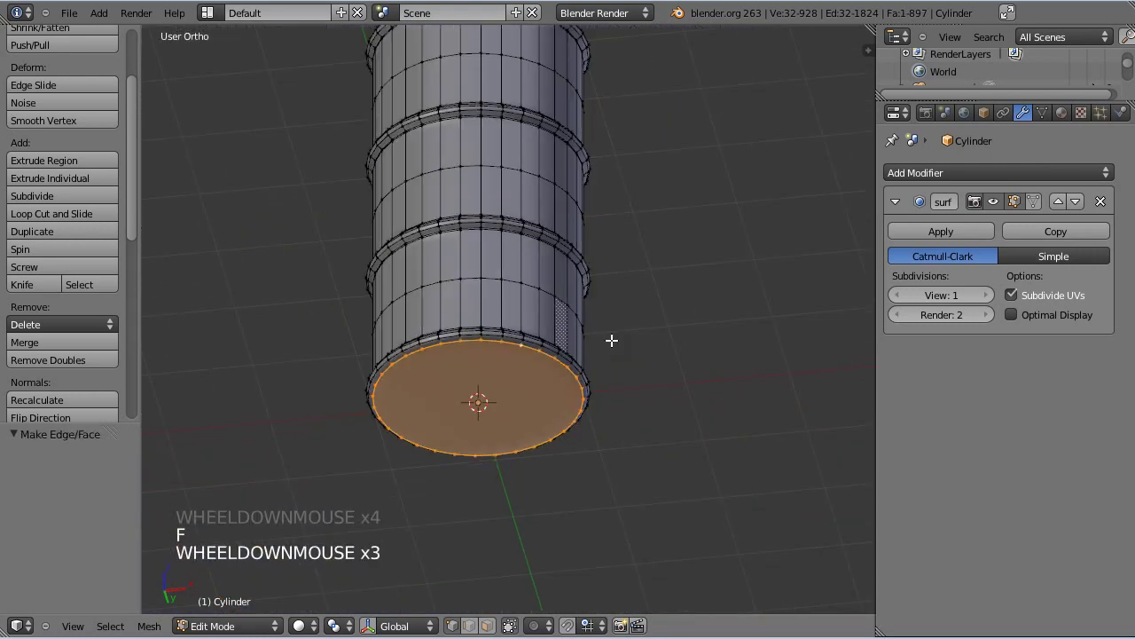
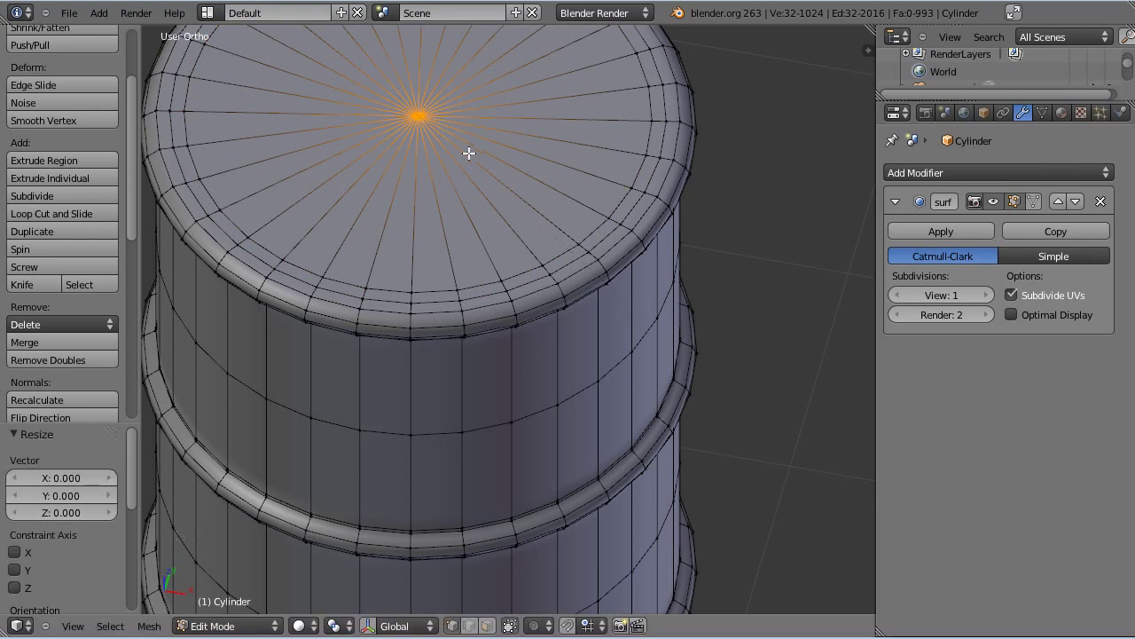
{"action": "key", "text": "a"}
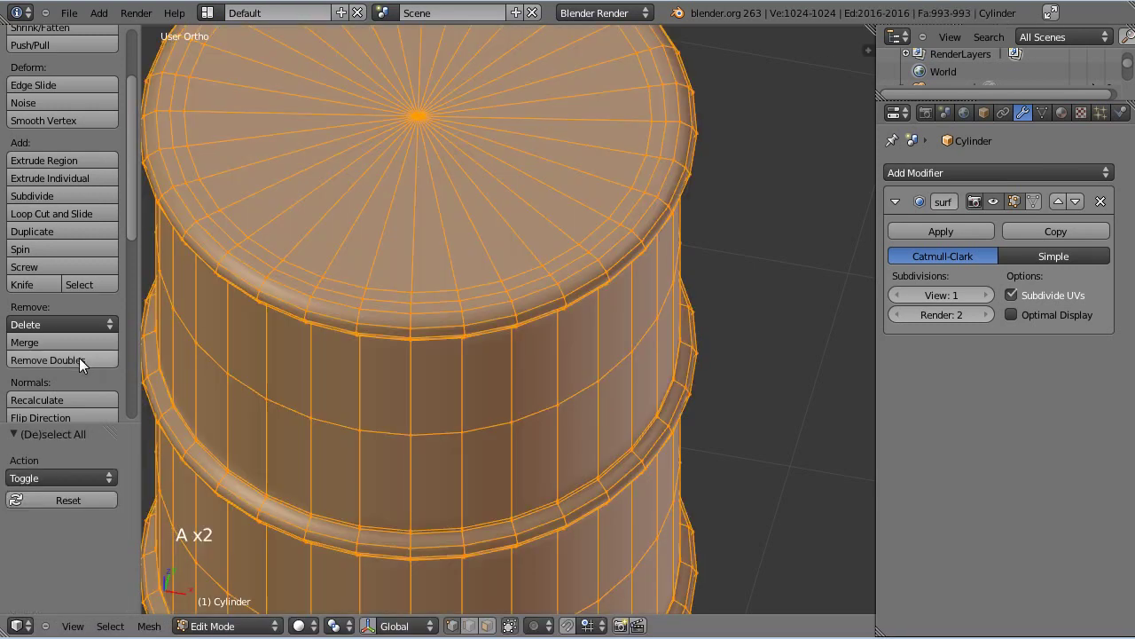
{"action": "left_click", "coordinate": [81, 362]}
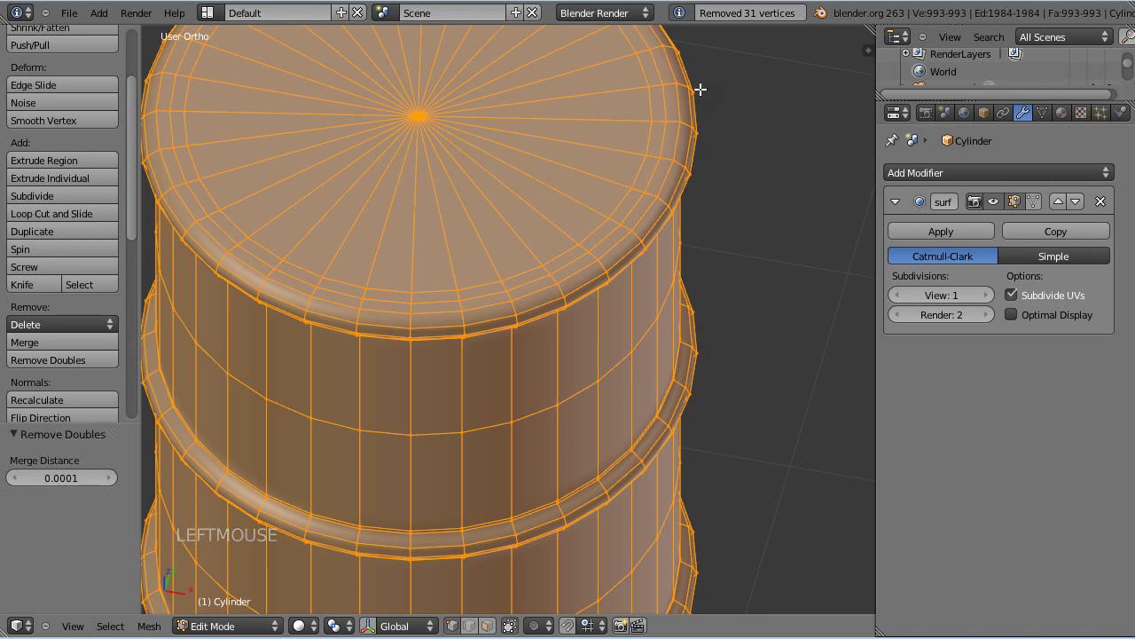
- Add a 2-cut loop around the lid and sink the inner ring along Z for a recessed rim
{"action": "key", "text": "a"}
{"action": "scroll", "scroll_direction": "up", "scroll_amount": 3}
{"action": "scroll", "scroll_direction": "up", "scroll_amount": 3}
{"action": "key", "text": "ctrl+r"}
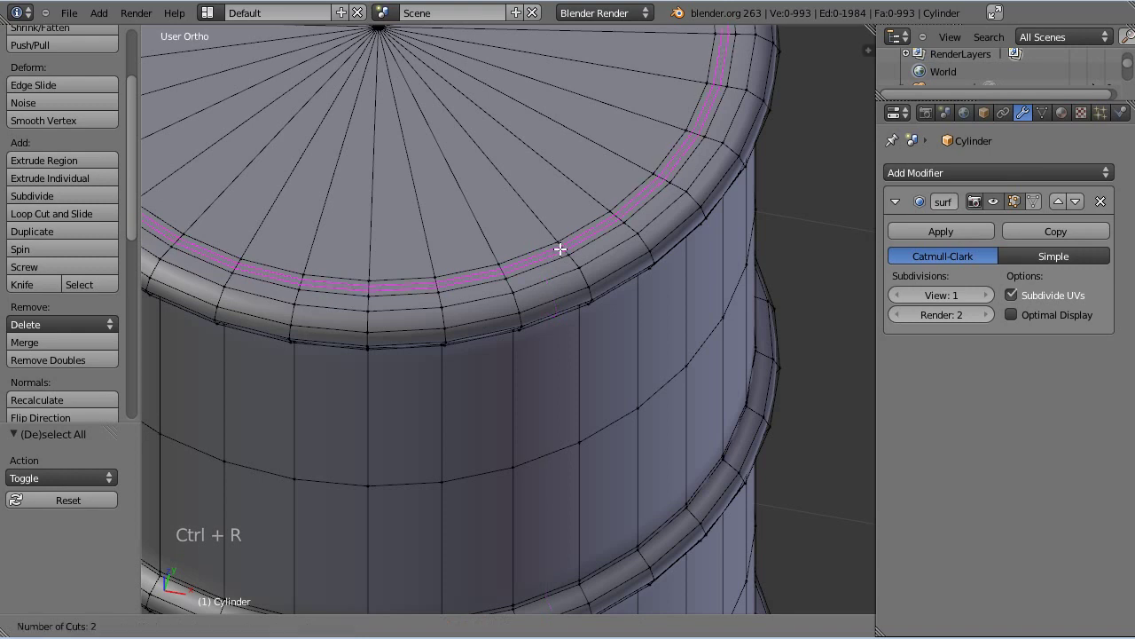
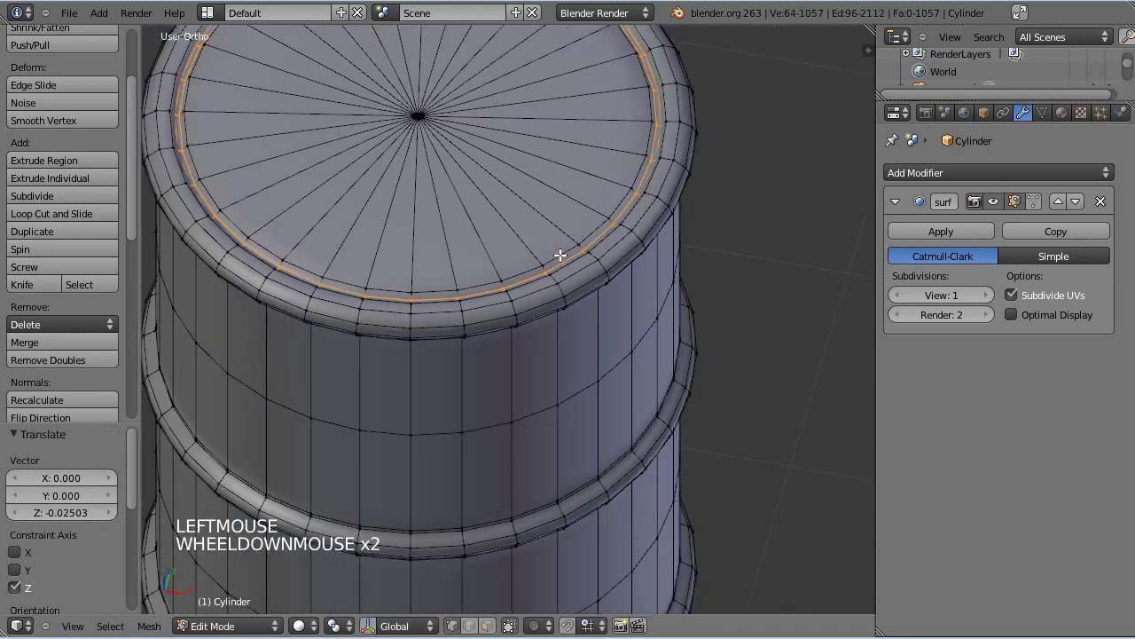
{"action": "key", "text": "Tab"}
- Orbit and zoom around the barrel where the new 32-vertex cylinder is added
{"action": "middle_click", "coordinate": [552, 241]}
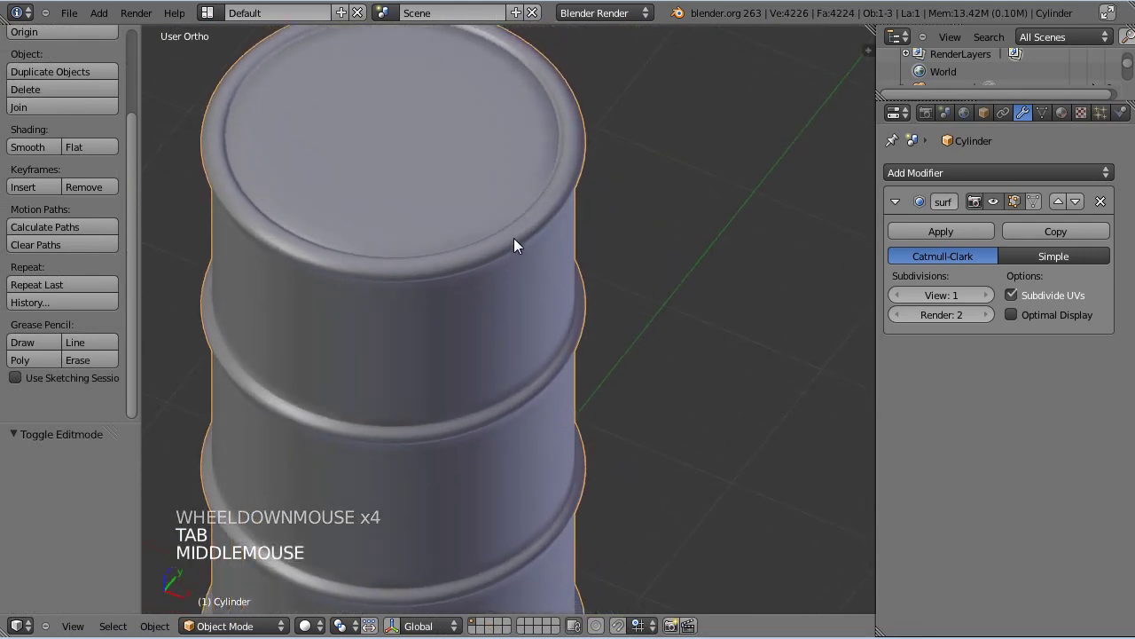
{"action": "scroll", "scroll_direction": "up", "scroll_amount": 3}
{"action": "scroll", "scroll_direction": "down", "scroll_amount": 3}
{"action": "scroll", "scroll_direction": "down", "scroll_amount": 3}
{"action": "middle_click", "coordinate": [521, 249]}
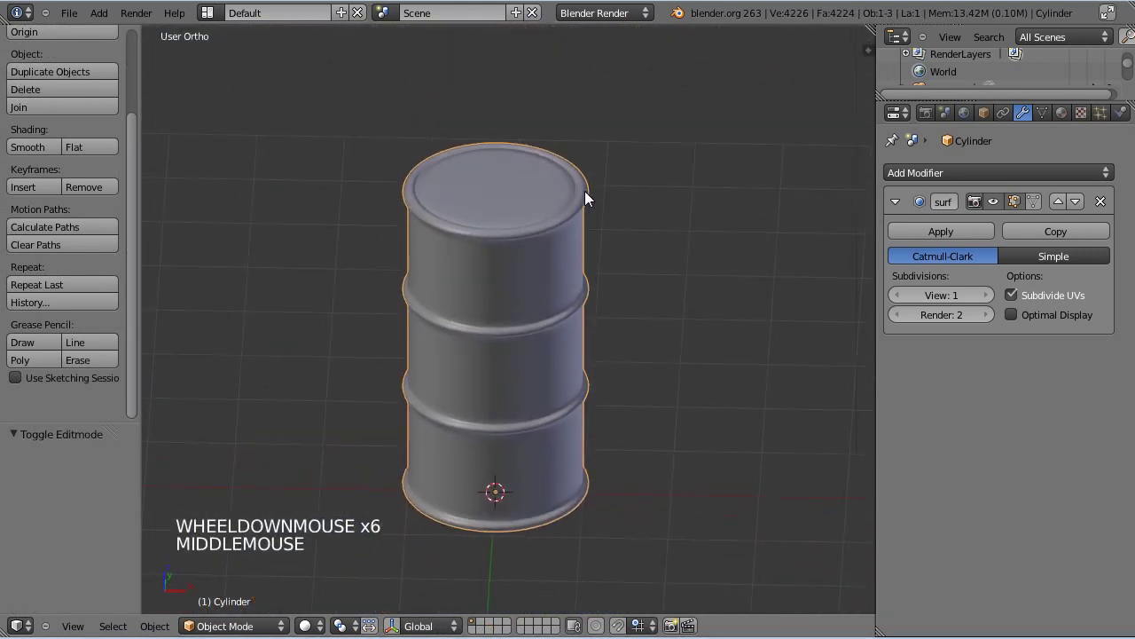
{"action": "scroll", "scroll_direction": "up", "scroll_amount": 3}
{"action": "scroll", "scroll_direction": "down", "scroll_amount": 3}
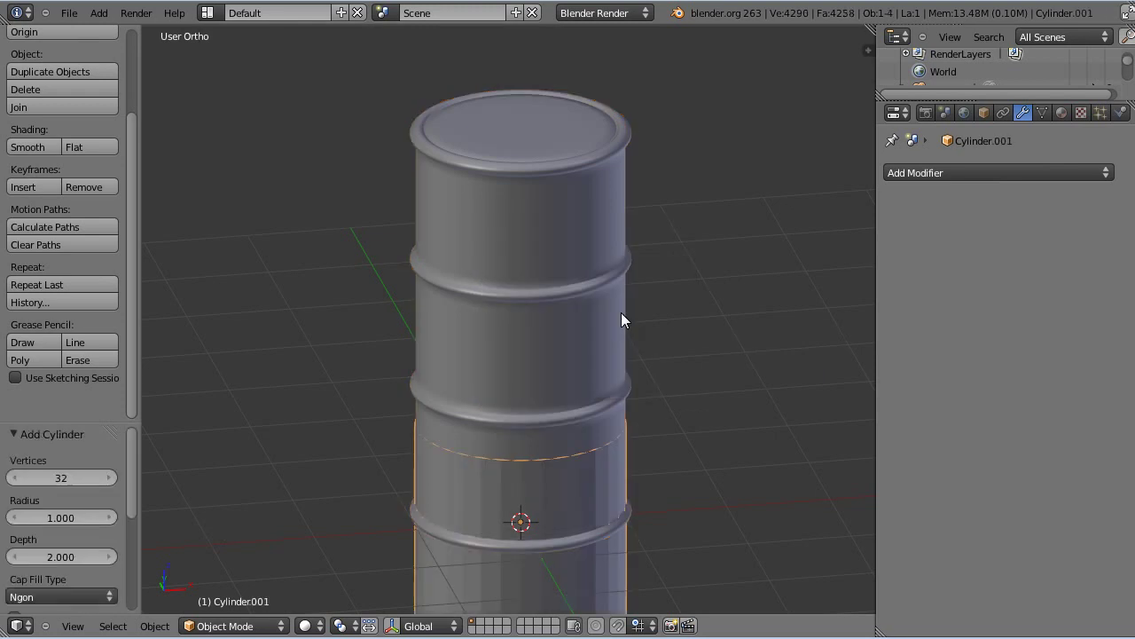
- Shade the new cylinder smooth and move it up along Z onto the barrel's lid
{"action": "scroll", "scroll_direction": "down", "scroll_amount": 3}
{"action": "scroll", "scroll_direction": "down", "scroll_amount": 3}
{"action": "left_click", "coordinate": [41, 149]}
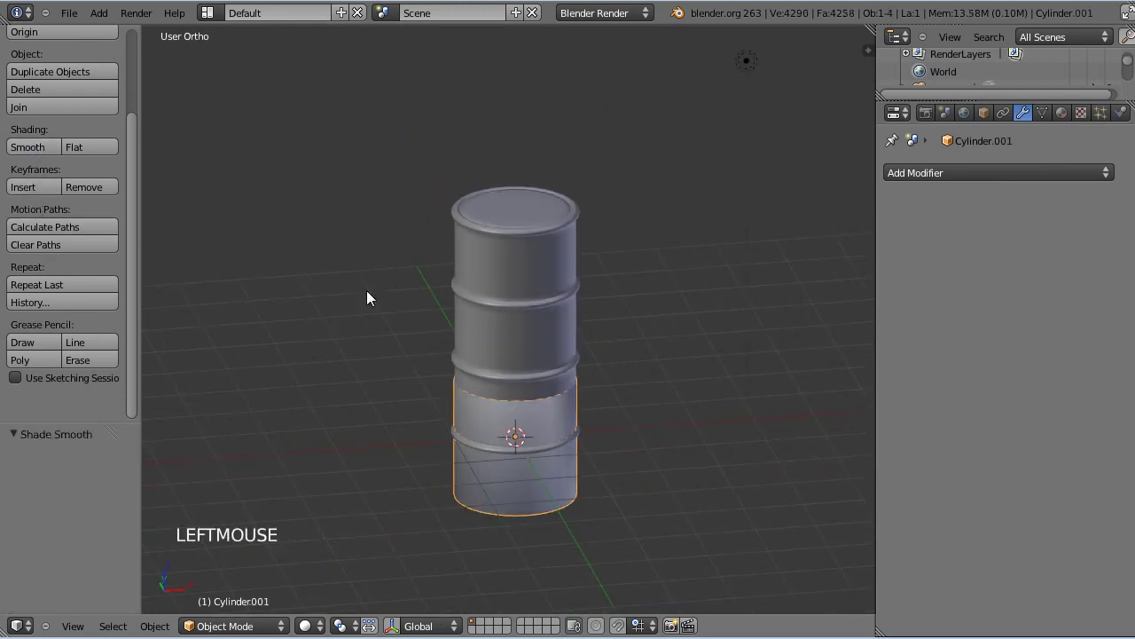
{"action": "scroll", "scroll_direction": "up", "scroll_amount": 3}
{"action": "scroll", "scroll_direction": "up", "scroll_amount": 3}
{"action": "key", "text": "s"}
{"action": "left_click", "coordinate": [598, 503]}
{"action": "key", "text": "g"}
{"action": "left_click", "coordinate": [592, 180]}
- Shrink the cylinder to a small cap from top view and slide it off-centre along X
{"action": "scroll", "scroll_direction": "up", "scroll_amount": 3}
{"action": "middle_click", "coordinate": [755, 297]}
{"action": "scroll", "scroll_direction": "up", "scroll_amount": 3}
{"action": "middle_click", "coordinate": [665, 347]}
{"action": "key", "text": "KP_7"}
{"action": "middle_click", "coordinate": [628, 371]}
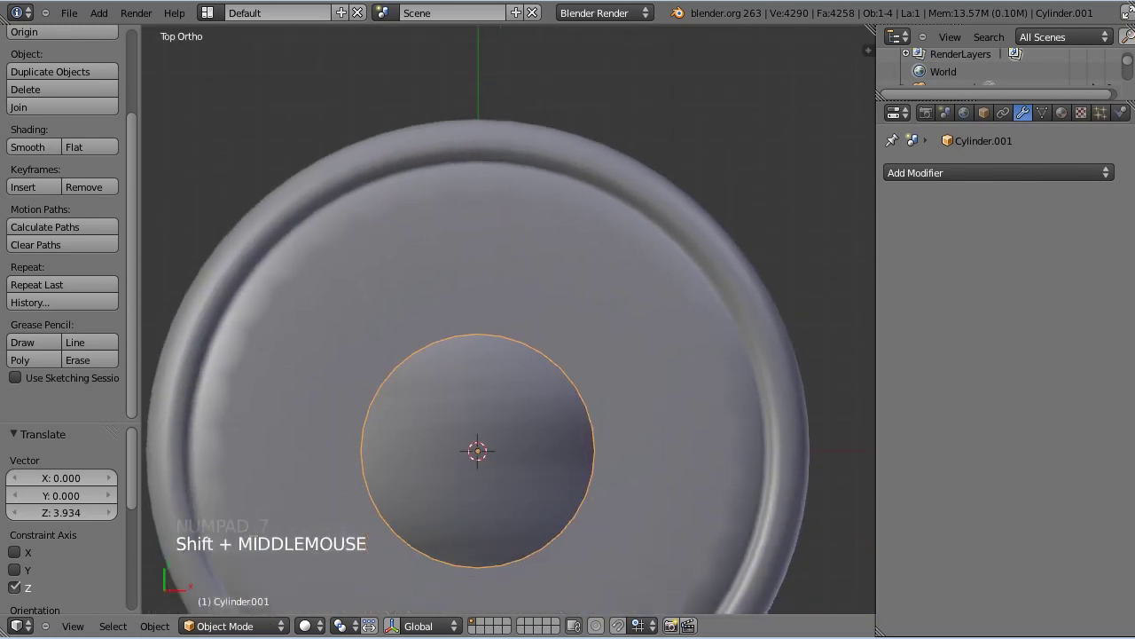
{"action": "key", "text": "s"}
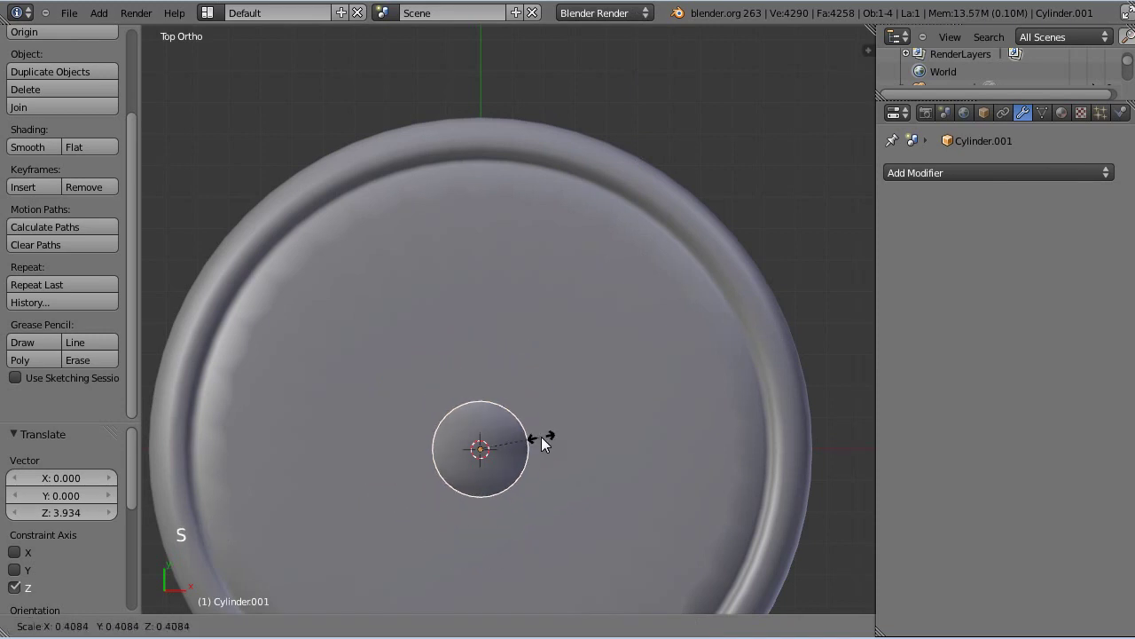
{"action": "left_click", "coordinate": [532, 441]}
{"action": "key", "text": "KP_1"}
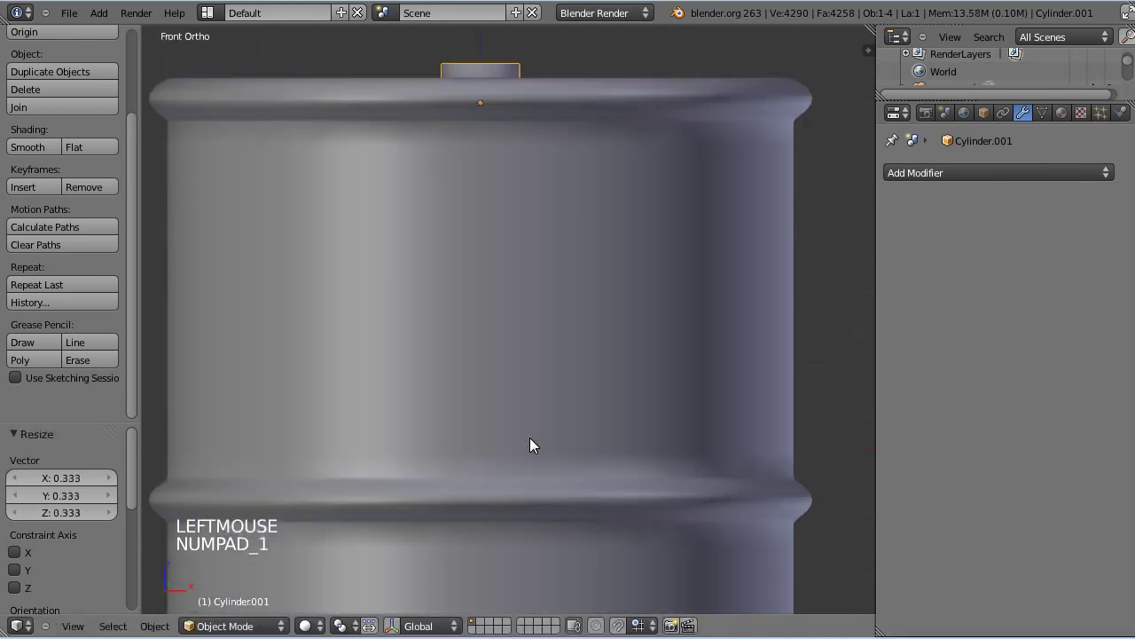
{"action": "key", "text": "g"}
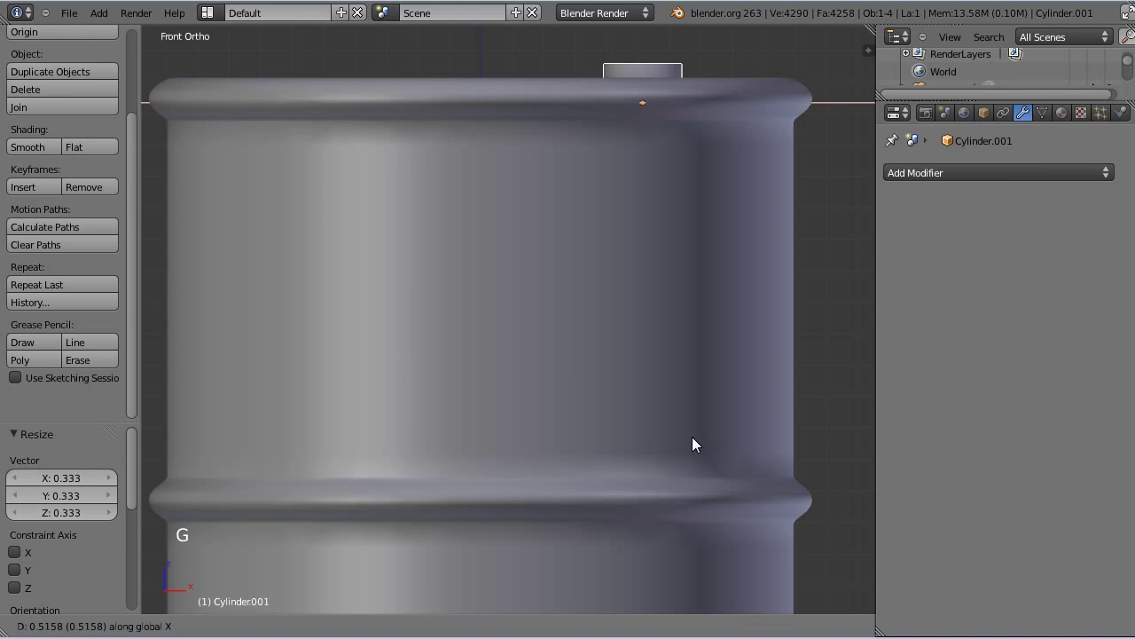
{"action": "left_click", "coordinate": [691, 434]}
- Select the cap and the barrel and join them into one object with Ctrl+J
{"action": "middle_click", "coordinate": [697, 310]}
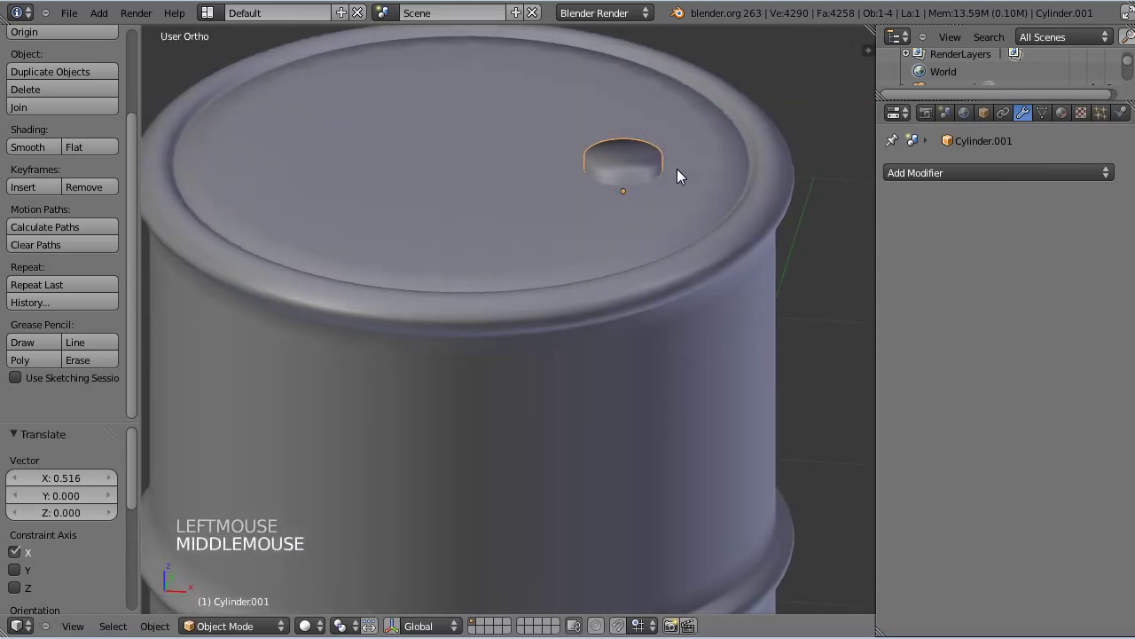
{"action": "right_click", "coordinate": [628, 168]}
{"action": "right_click", "coordinate": [628, 169]}
{"action": "right_click", "coordinate": [694, 229]}
{"action": "right_click", "coordinate": [695, 229]}
{"action": "key", "text": "ctrl+j"}
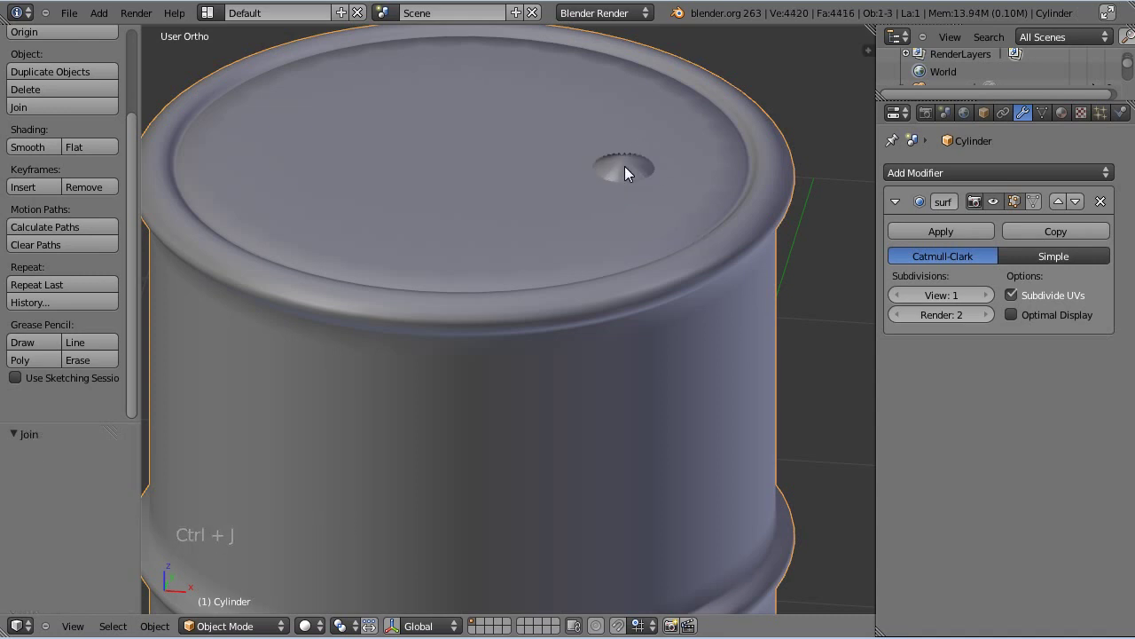
- Add holding loop cuts on the bung cap and scale its top ring by 0.845 in wireframe
{"action": "key", "text": "Tab"}
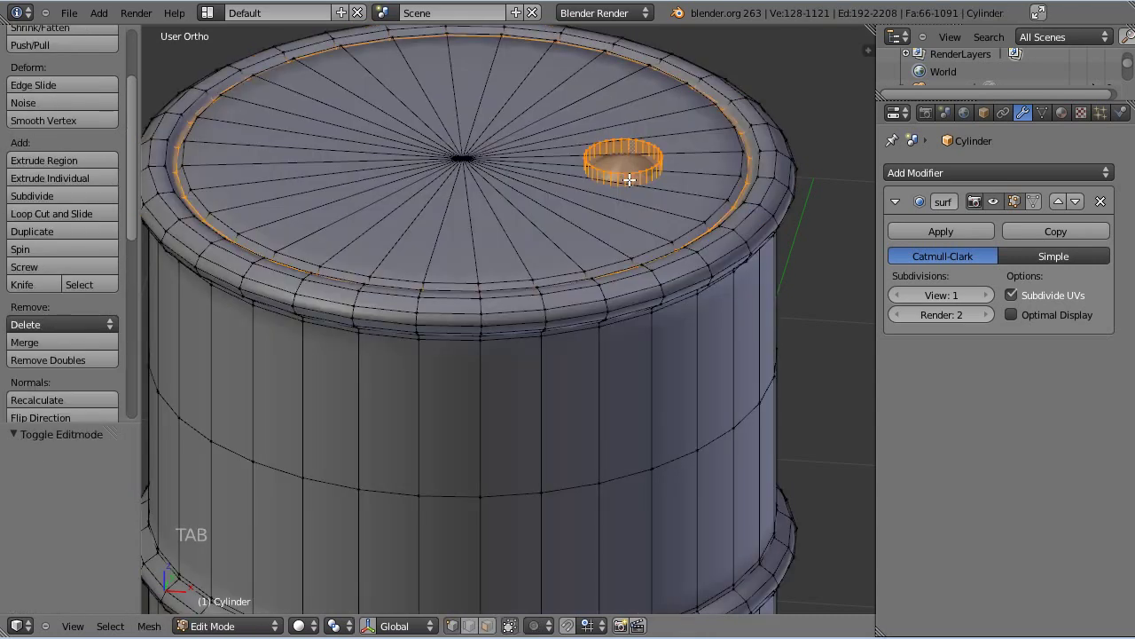
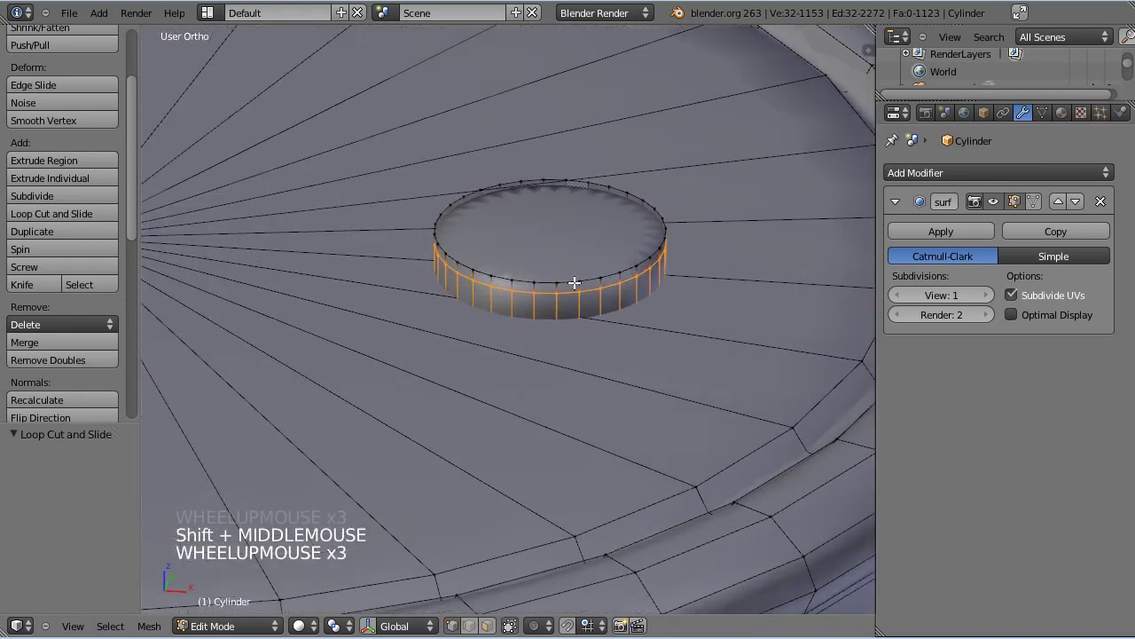
{"action": "key", "text": "z"}
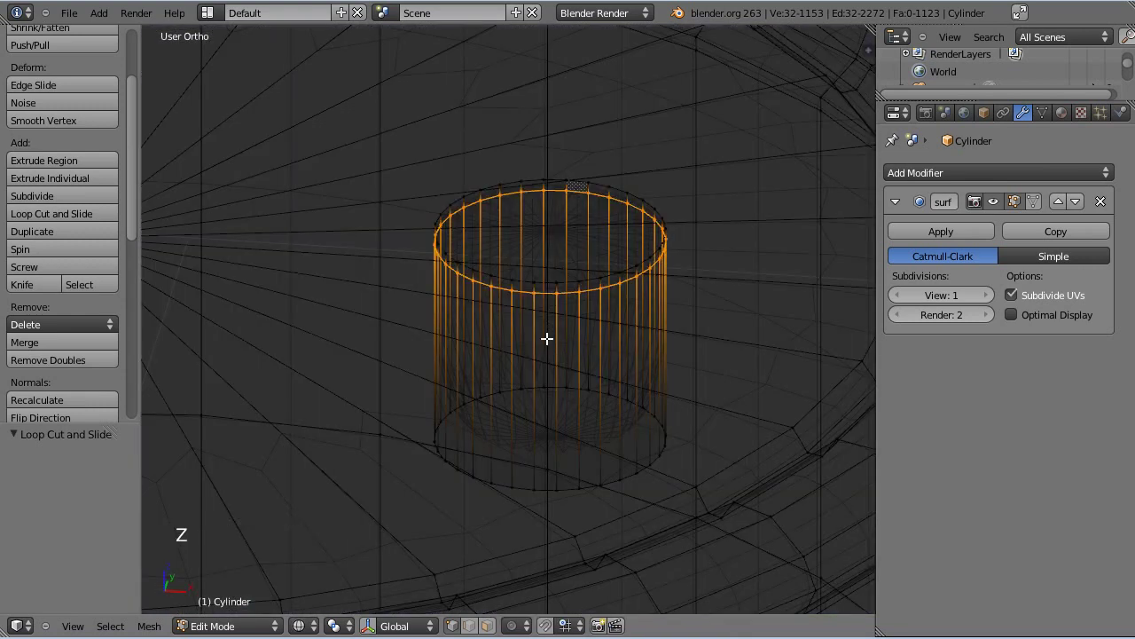
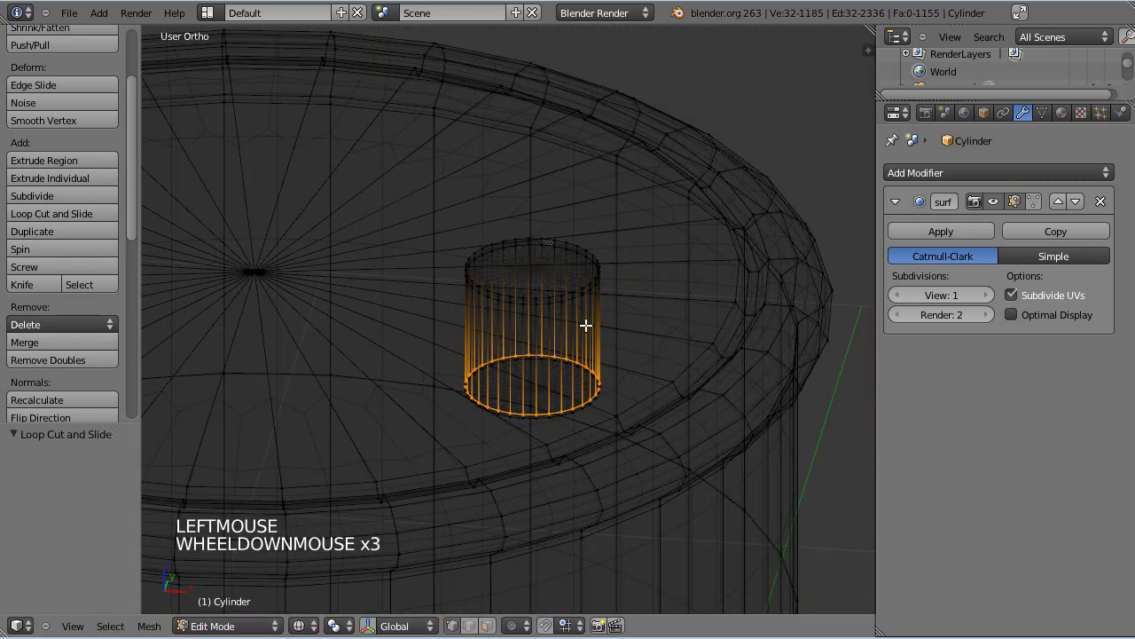
{"action": "key", "text": "z"}
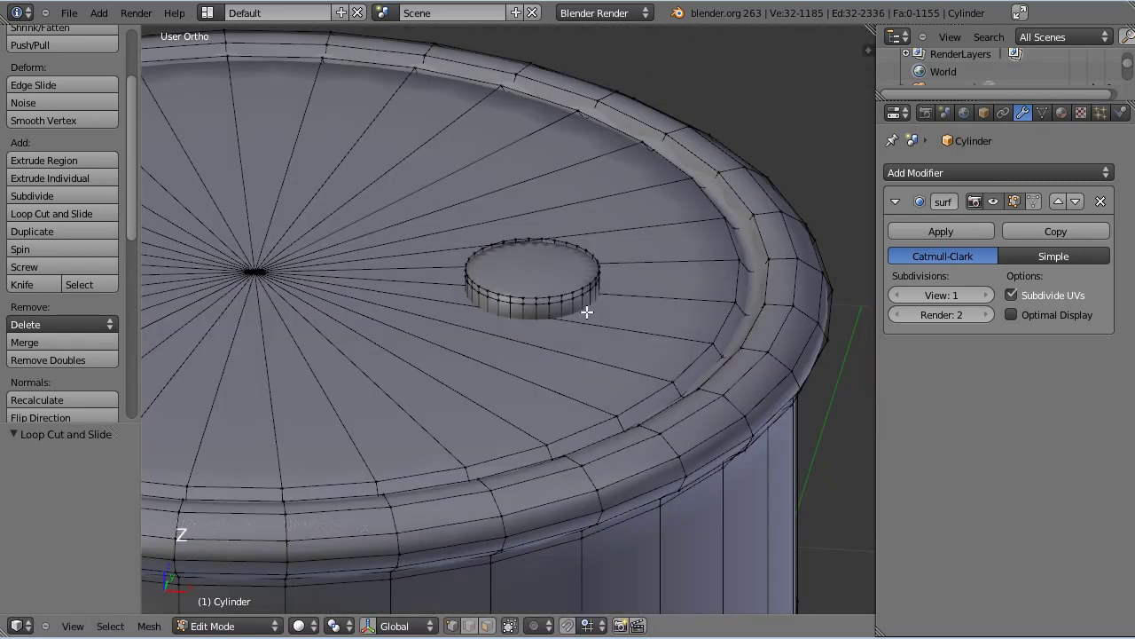
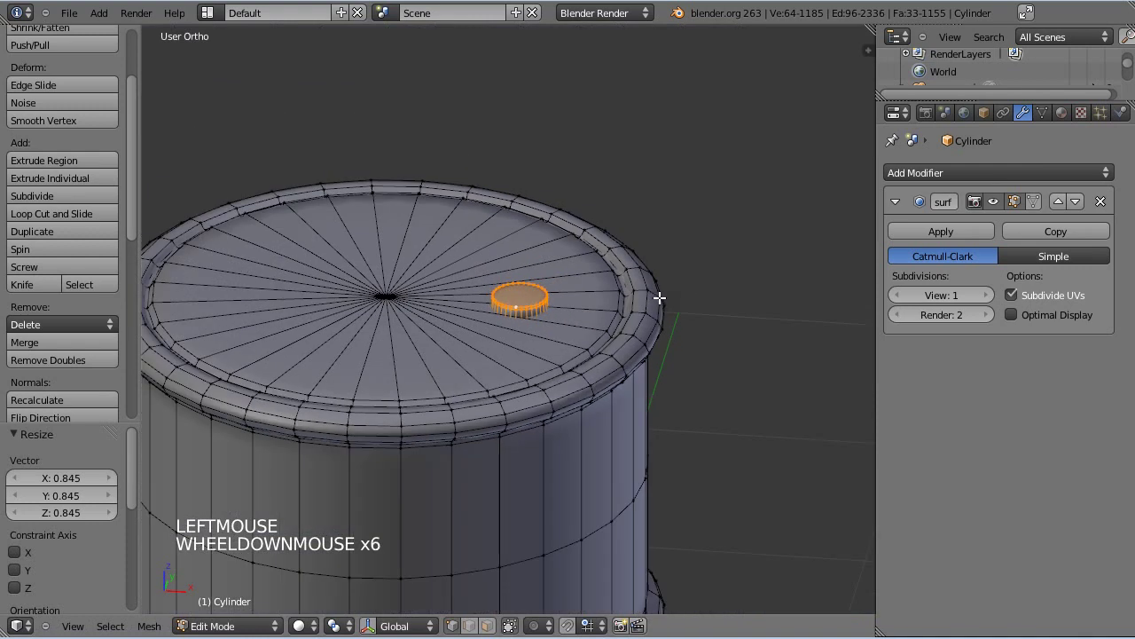
{"action": "key", "text": "Tab"}
{"action": "scroll", "scroll_direction": "down", "scroll_amount": 3}
{"action": "middle_click", "coordinate": [593, 301]}
{"action": "scroll", "scroll_direction": "down", "scroll_amount": 3}
{"action": "middle_click", "coordinate": [585, 304]}
{"action": "scroll", "scroll_direction": "up", "scroll_amount": 3}
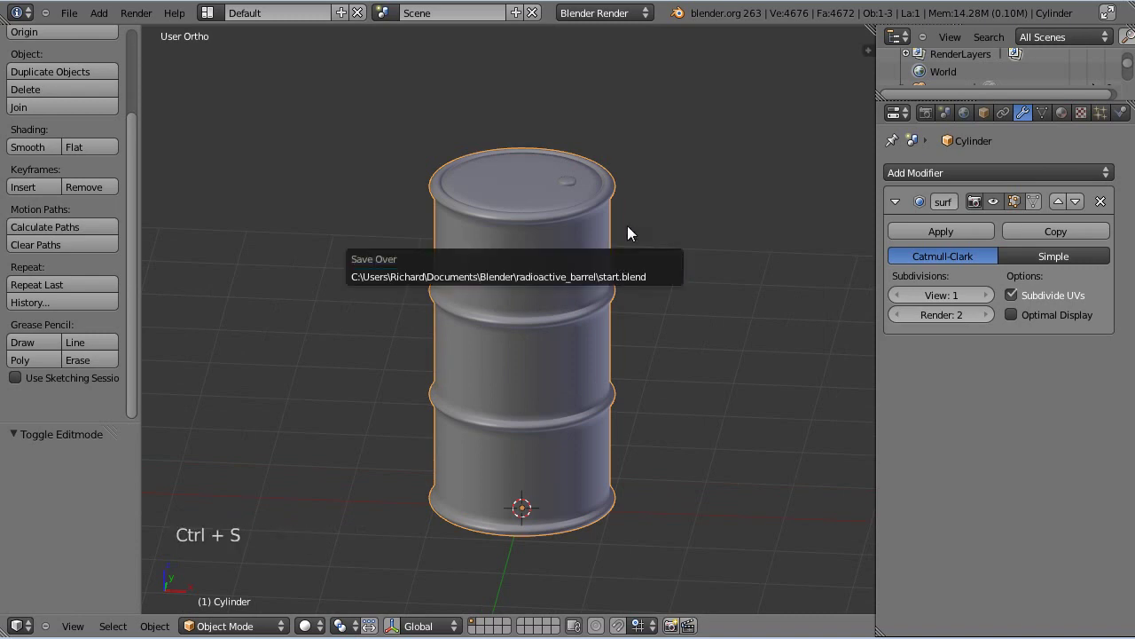
- Save the barrel as barrel_youtube01.blend in the radioactive_barrel folder
{"action": "left_click", "coordinate": [74, 17]}
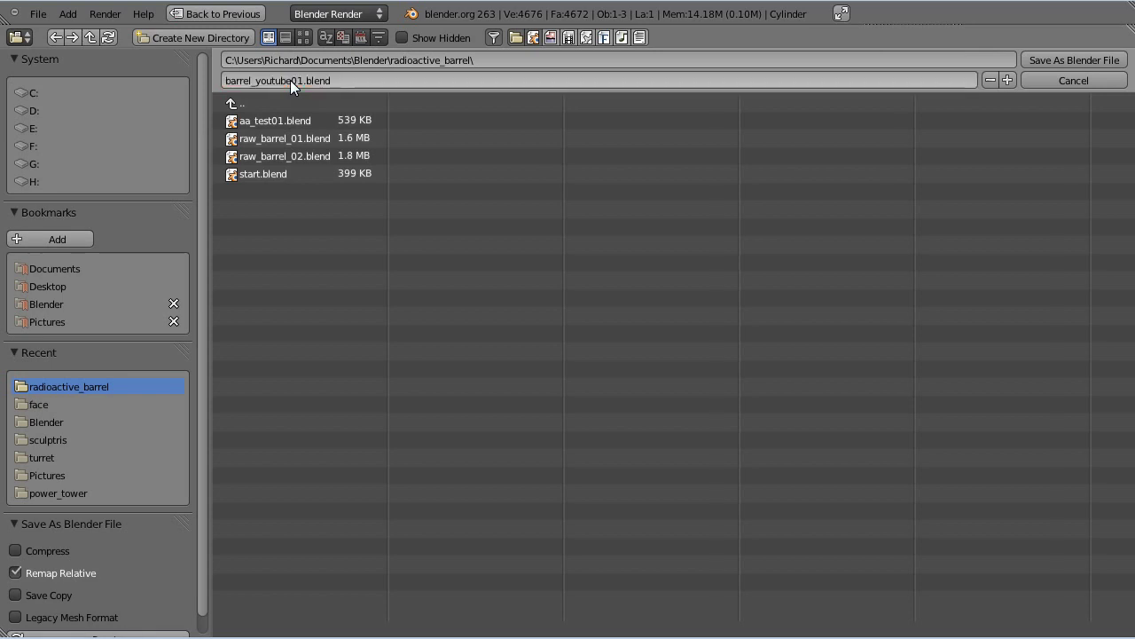
{"action": "key", "text": "Return"}
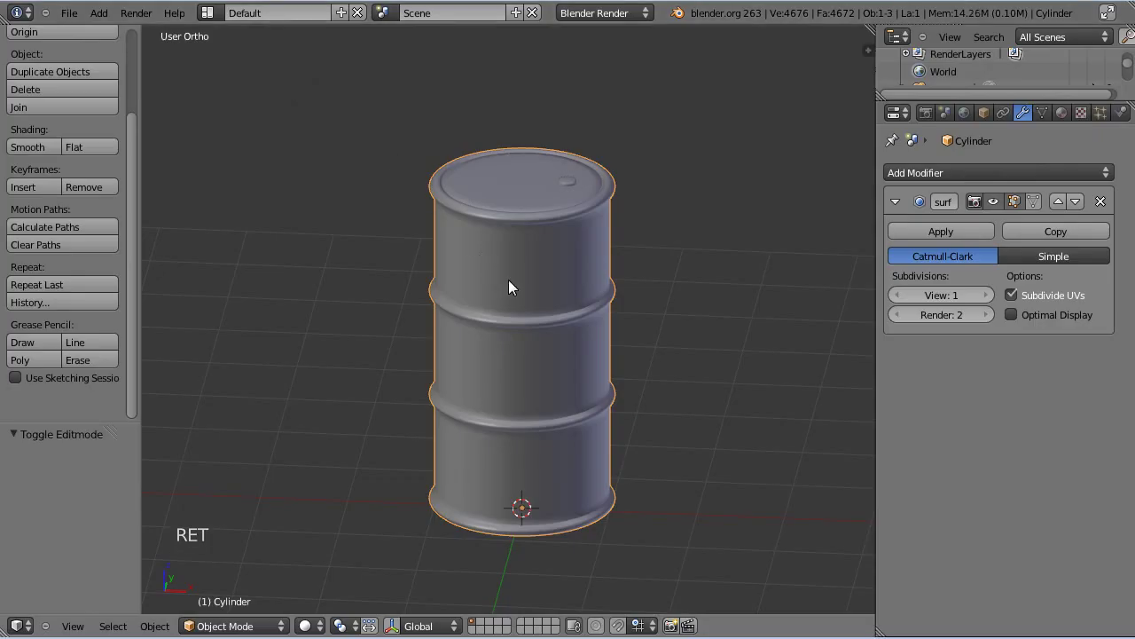